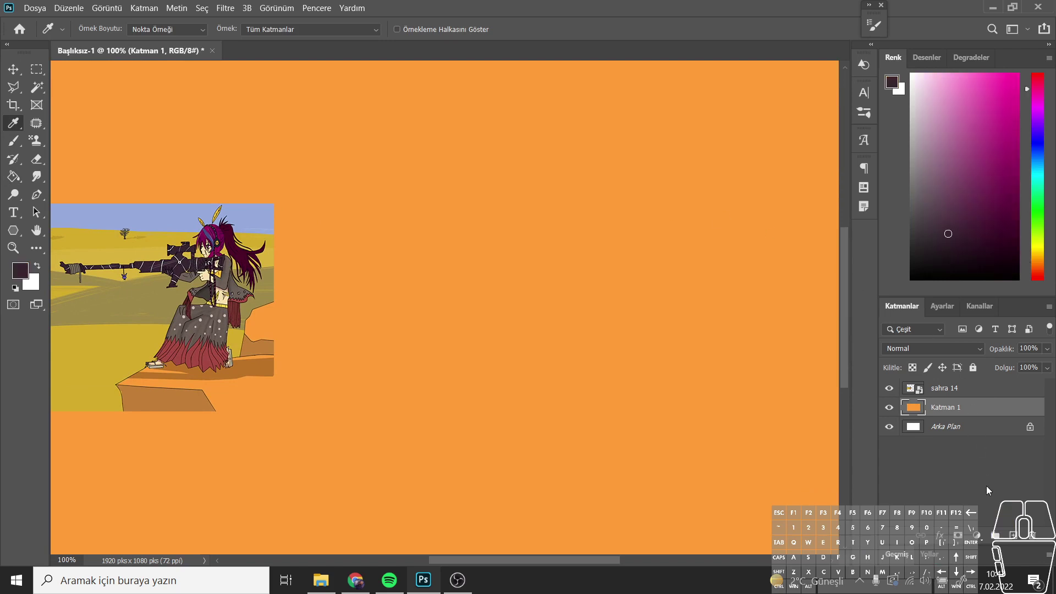
Step: Outline the pointed bullet with the Brush on a new layer and fill it dark purple
key("b")
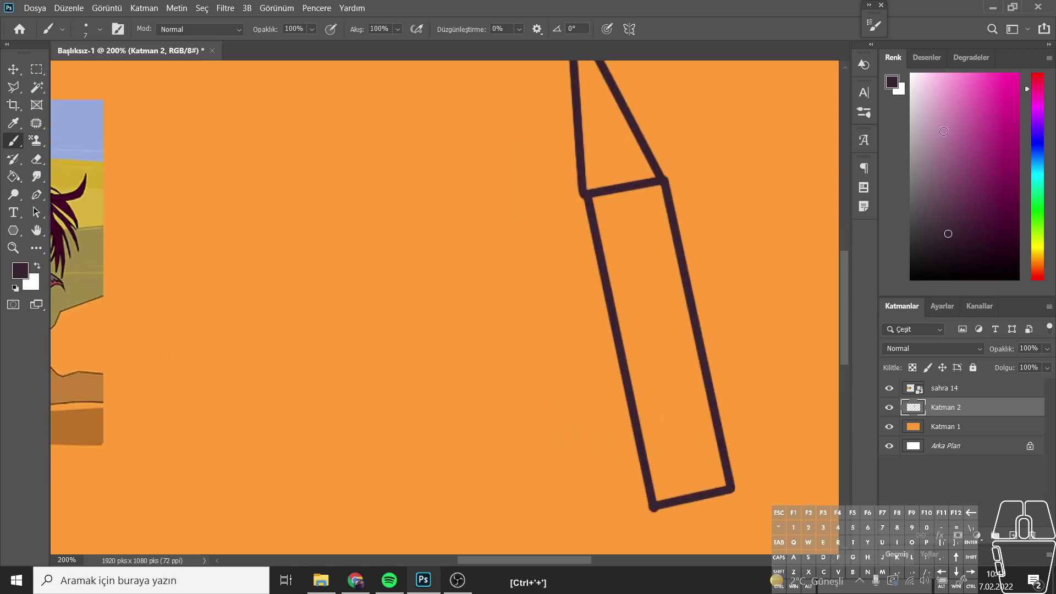
key("ctrl+=")
key("g")
left_click(567, 283)
key("ctrl+z")
key("b")
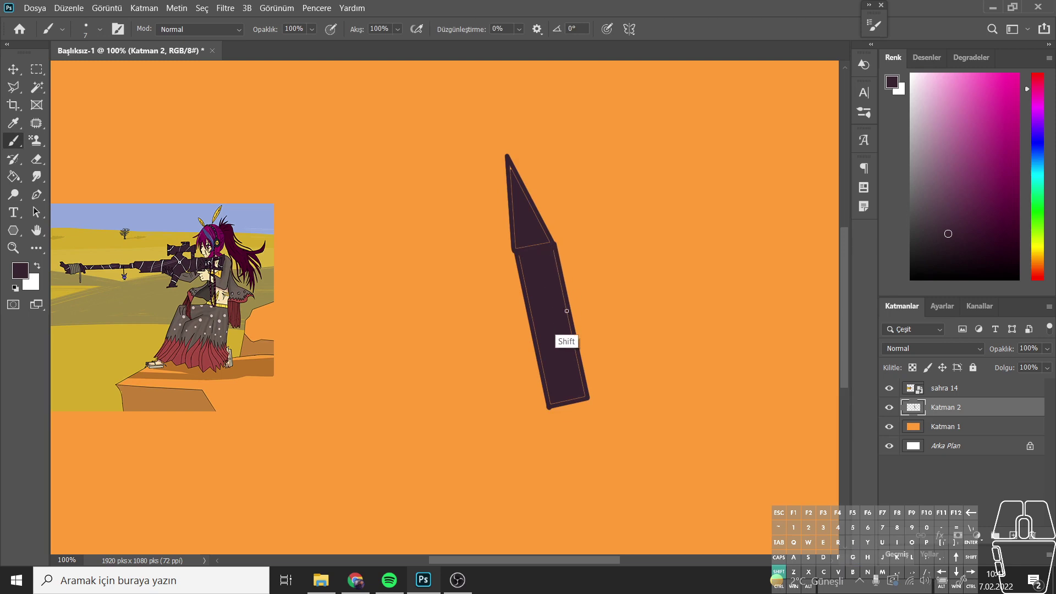
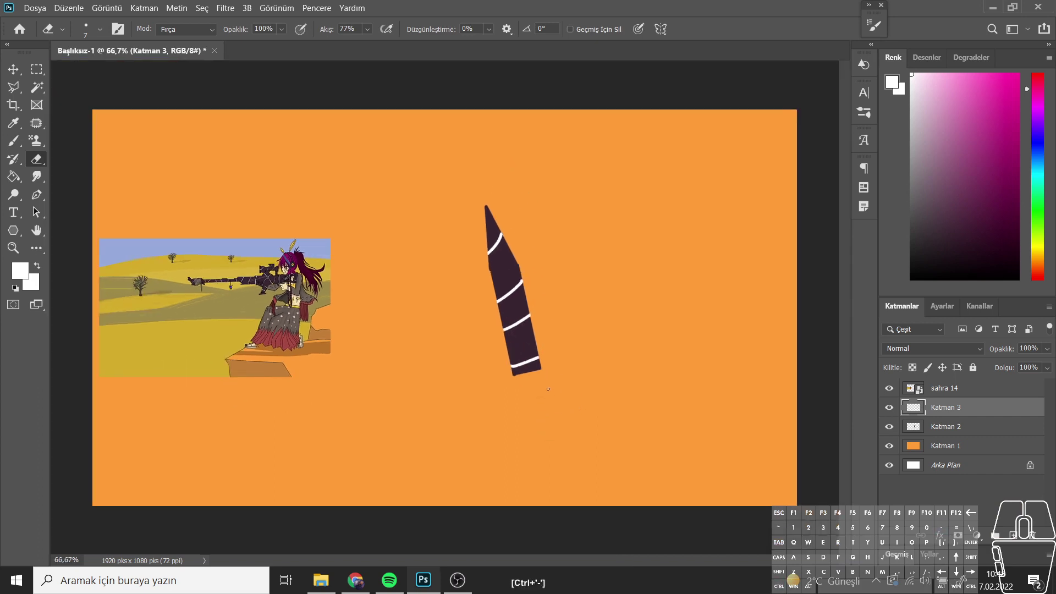
Step: Zoom out to the full canvas and pick up the striped bullet with the Move tool
key("ctrl+-")
left_click(13, 79)
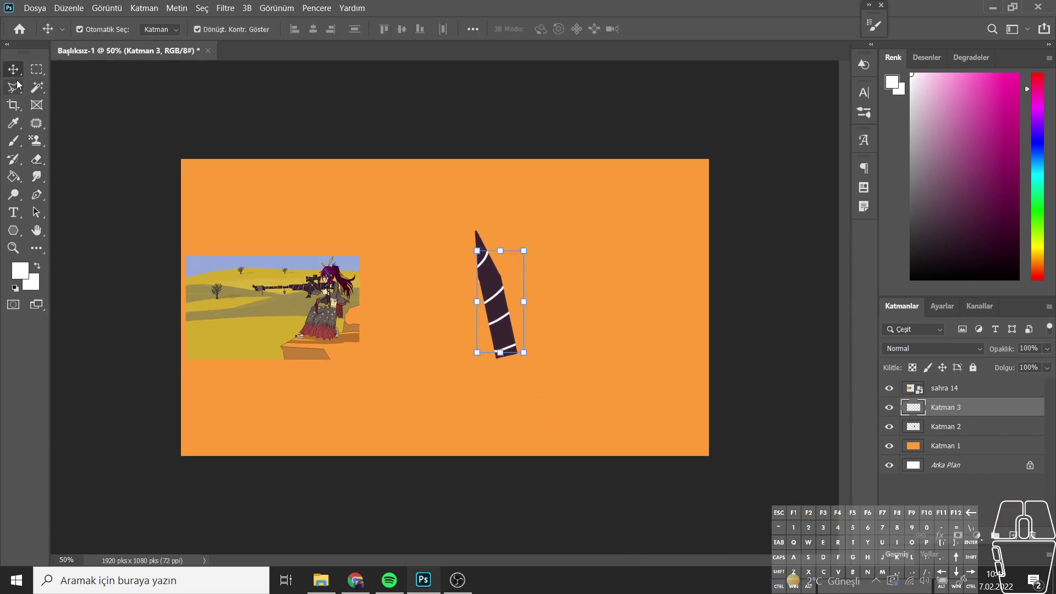
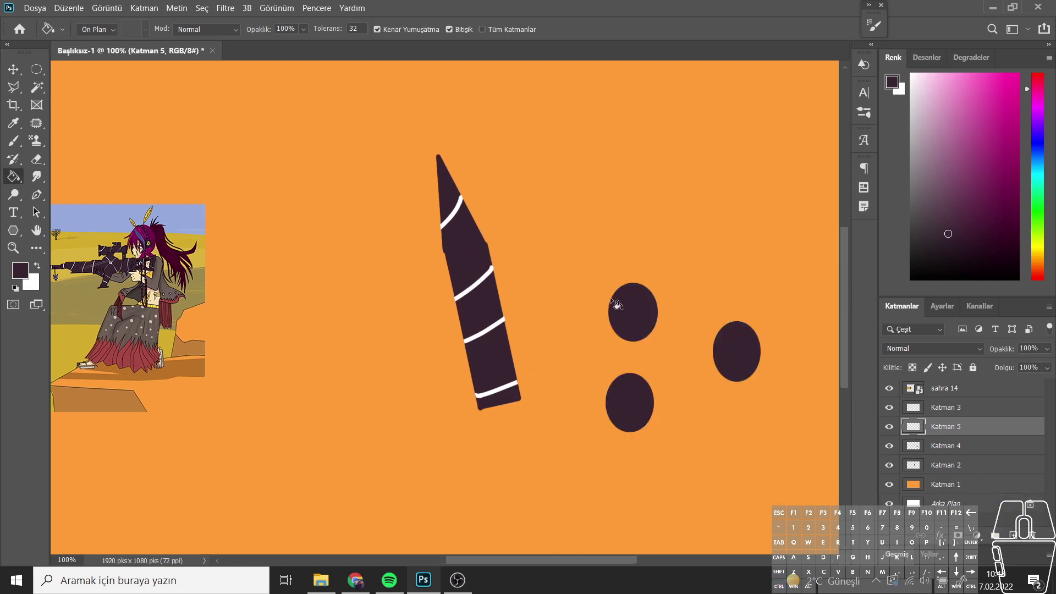
Step: Position the duplicated striped bullet tilted left beside the first using elliptical selections
left_click(45, 70)
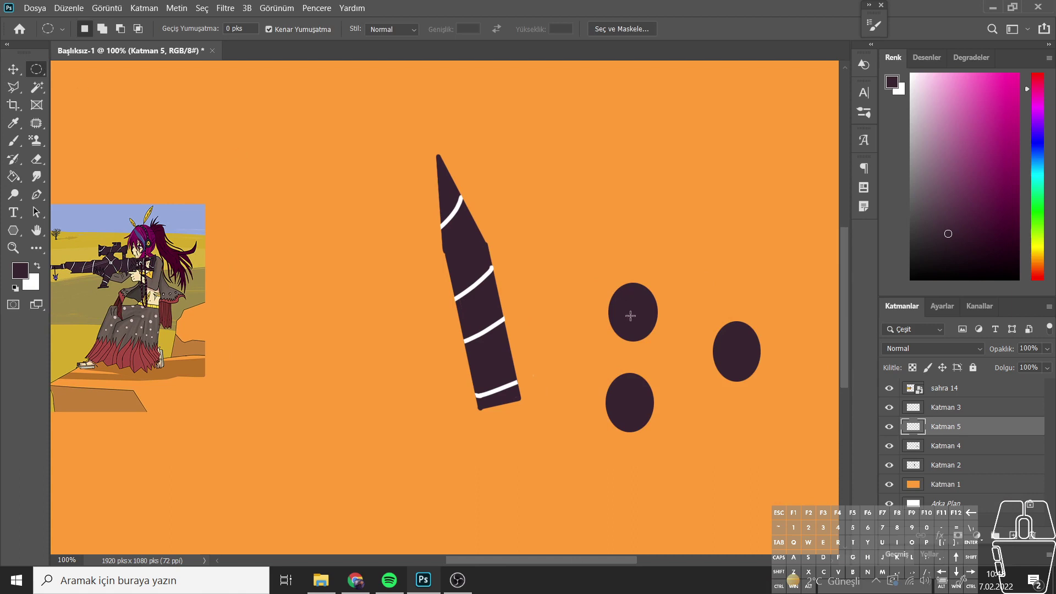
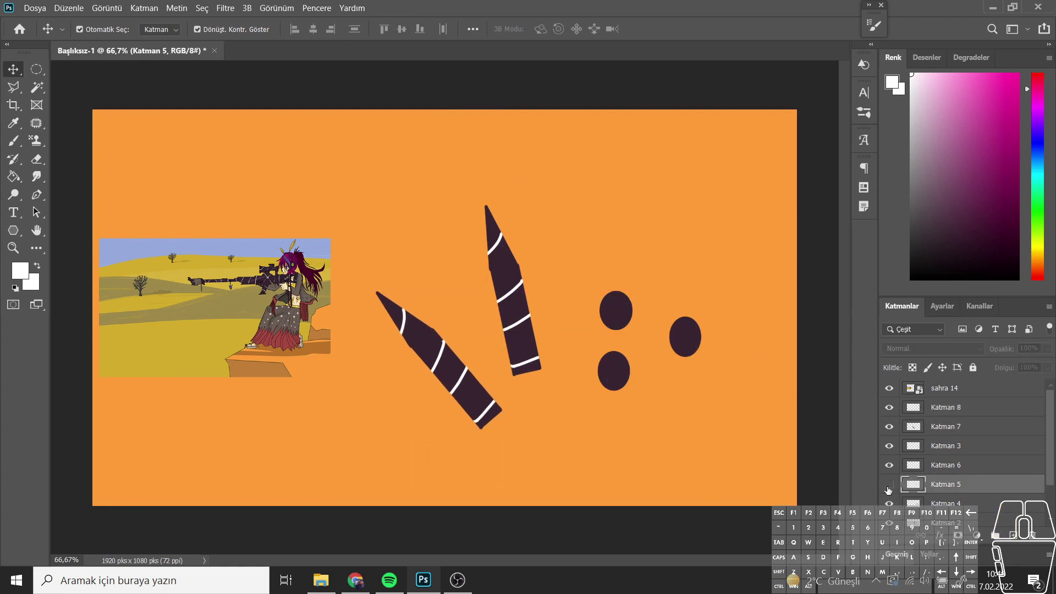
middle_click(639, 453)
scroll("down", 3)
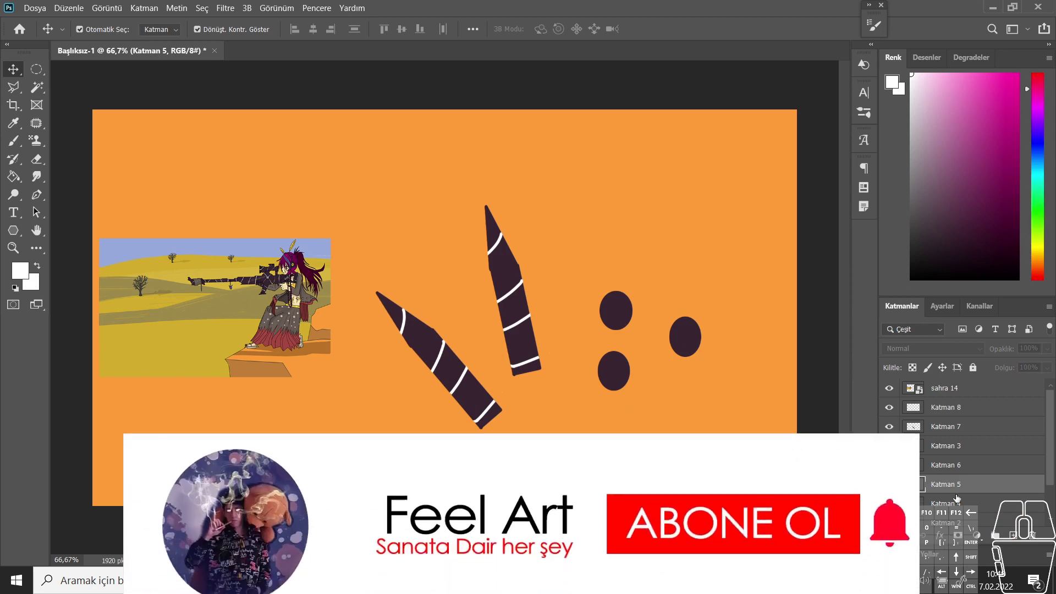
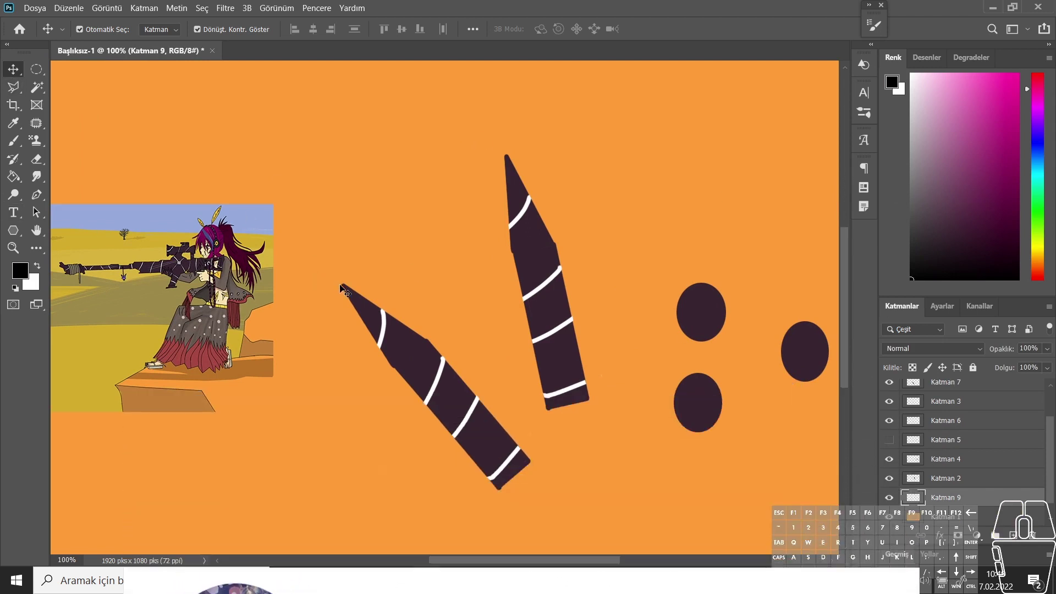
Step: Select shadow shapes with the Polygonal Lasso and fill brown edges on the bullets and cylinders
left_click(14, 87)
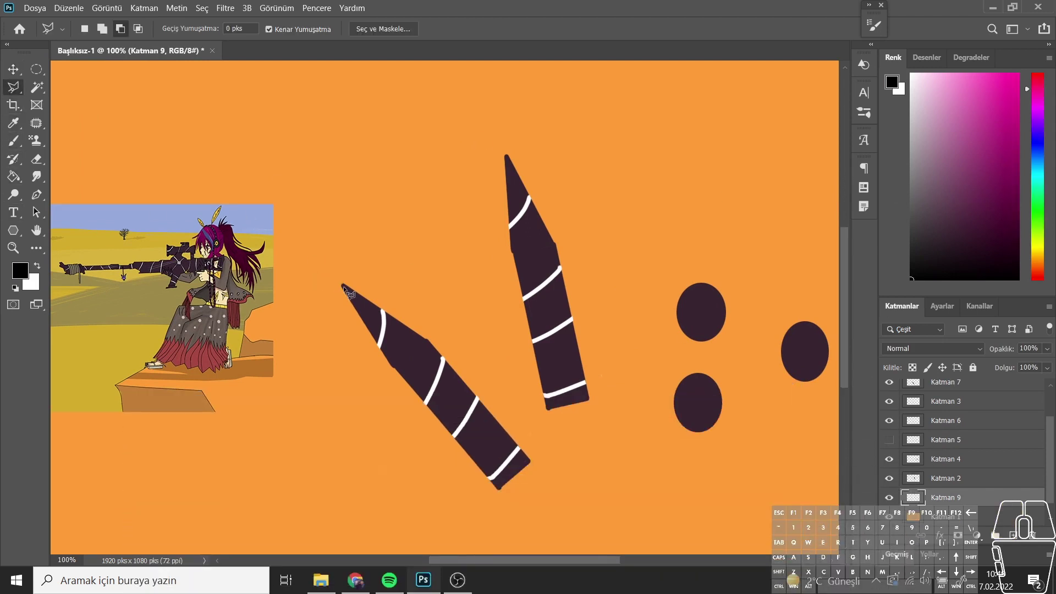
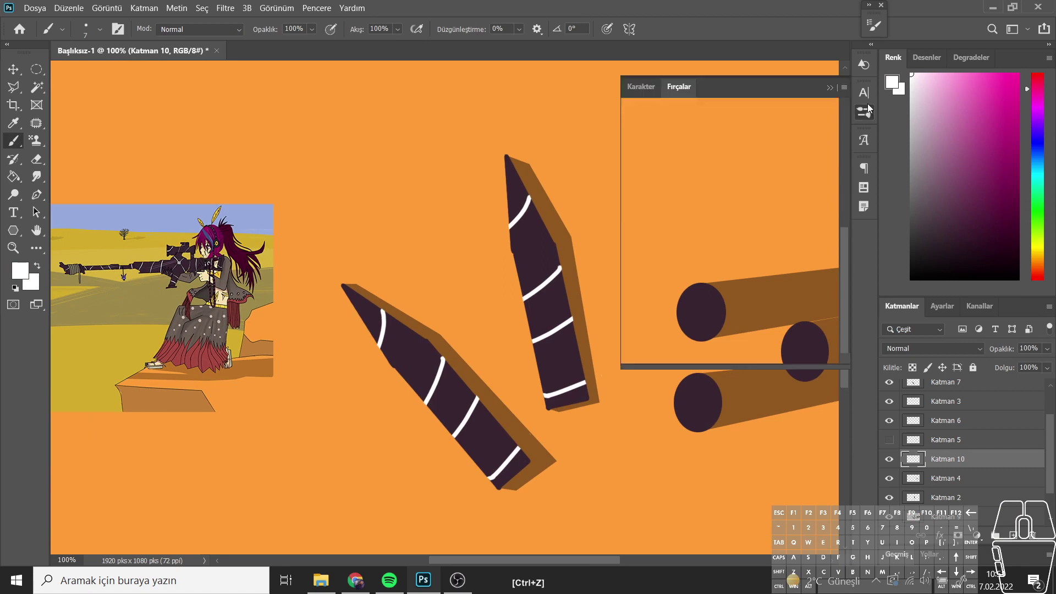
left_click(626, 126)
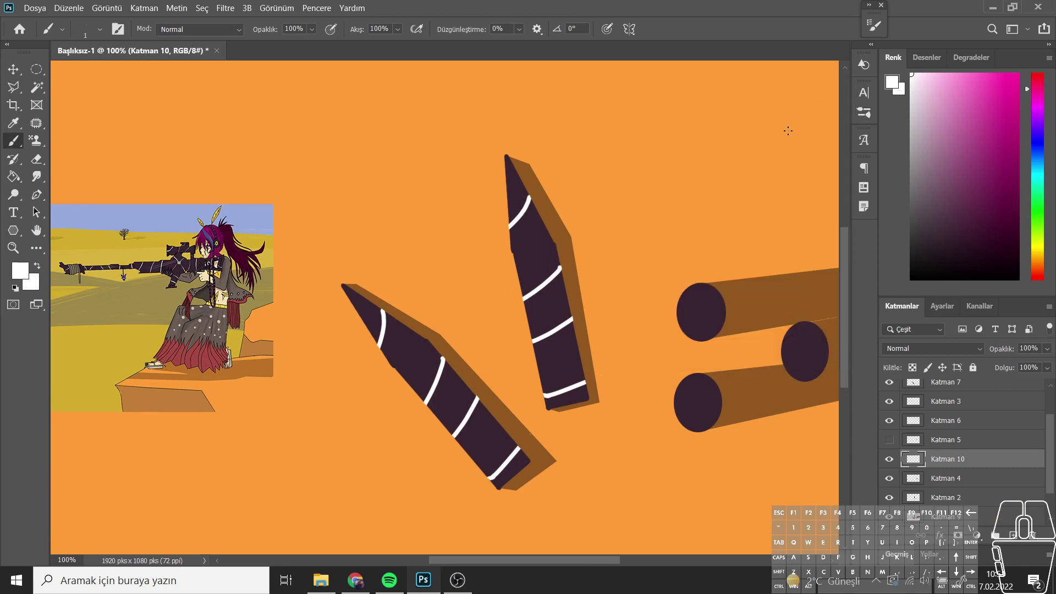
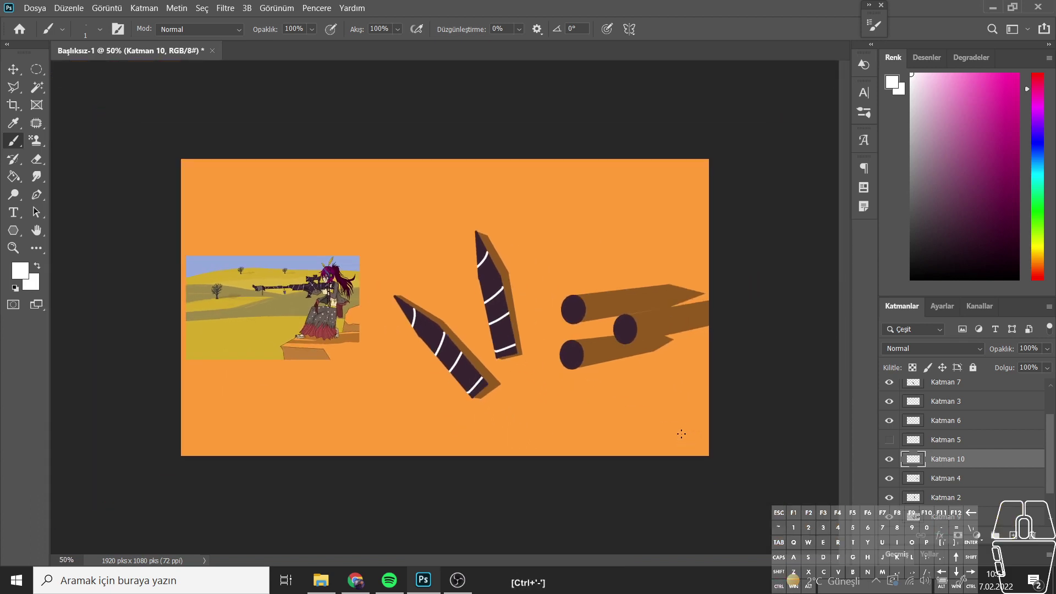
Step: Hide the sahra 14 desert picture layer and bring up Save As for the bullet artwork
double_click(26, 70)
left_click(317, 304)
left_click(888, 399)
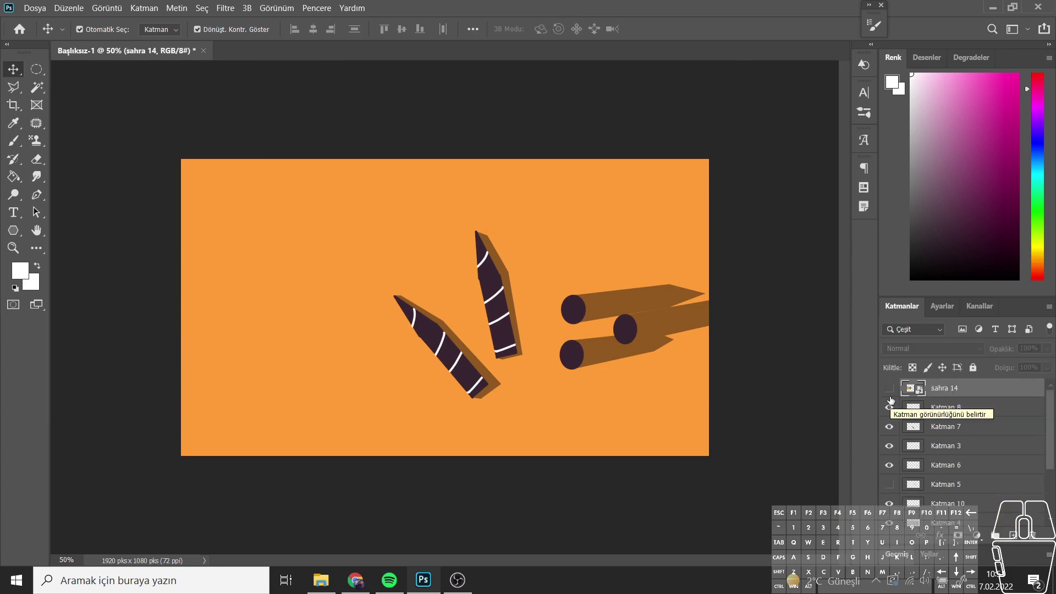
left_click(889, 398)
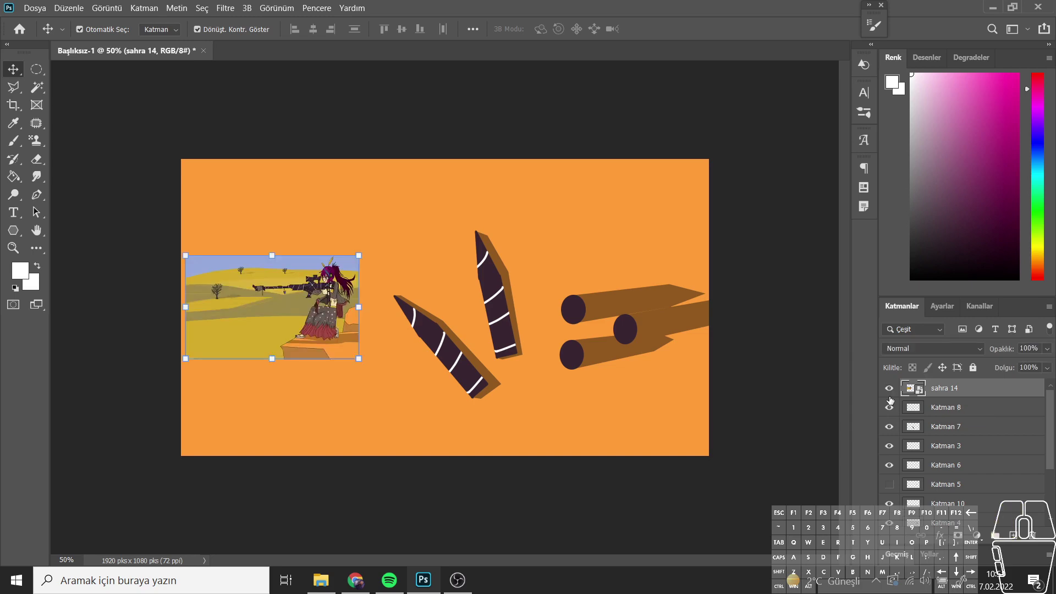
left_click(889, 399)
left_click(43, 3)
left_click(85, 164)
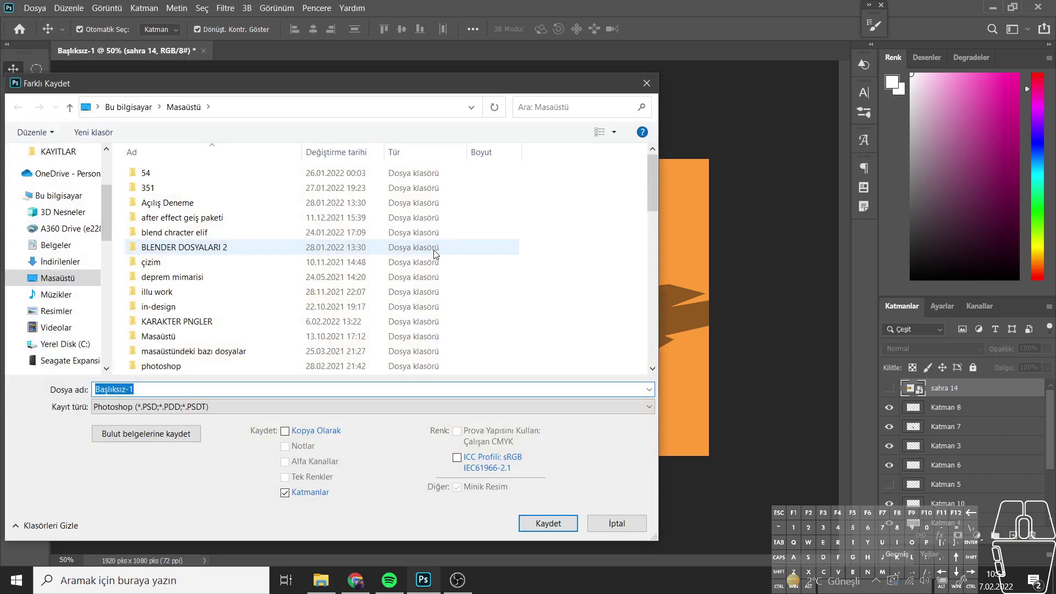
Step: Save the artwork as mermiler.psd, then save a JPEG copy at maximum quality 12
key("Return")
key("Return")
left_click(45, 4)
left_click(91, 158)
left_click(174, 409)
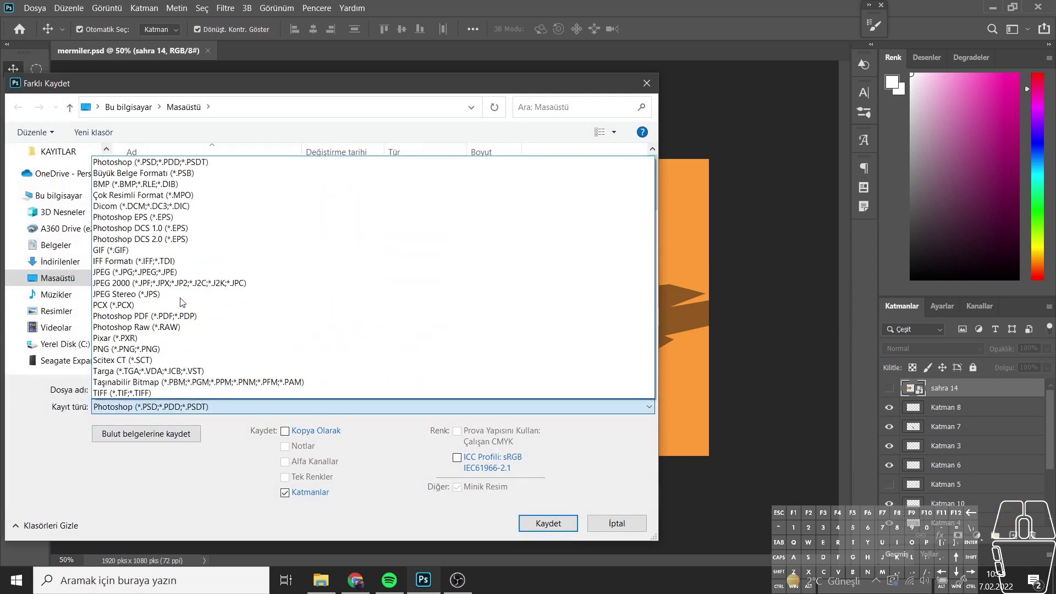
left_click(182, 280)
left_click(535, 530)
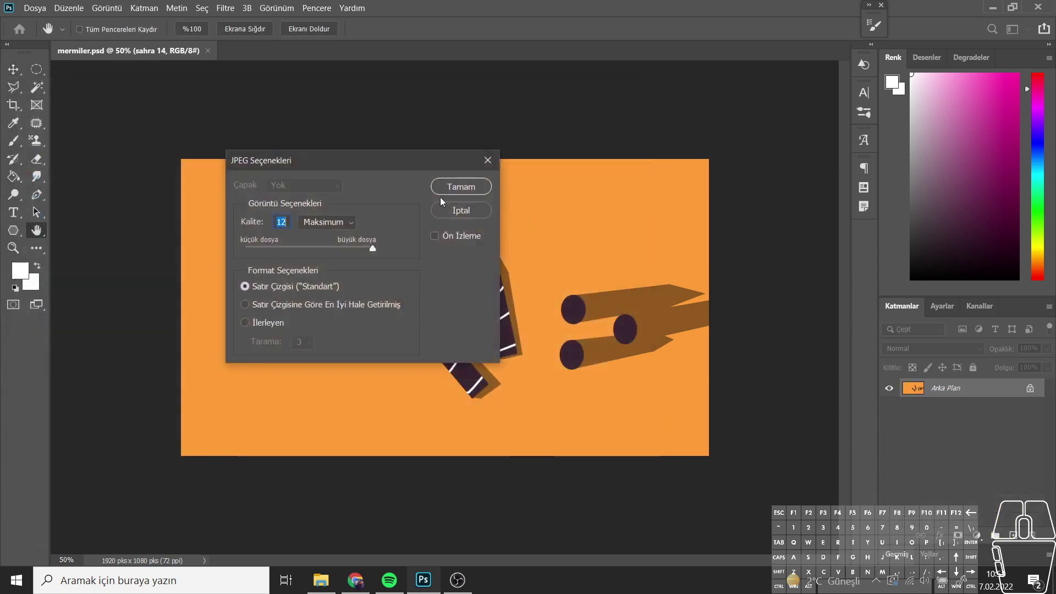
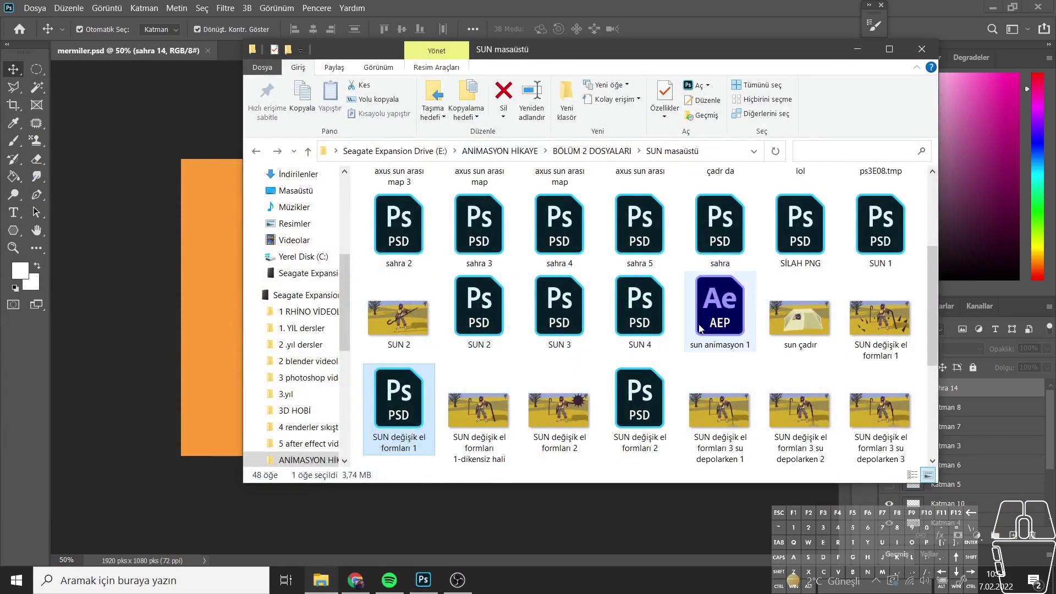
Step: Scroll through the SUN masaüstü folder's PSD files and desert images
middle_click(712, 371)
middle_click(711, 369)
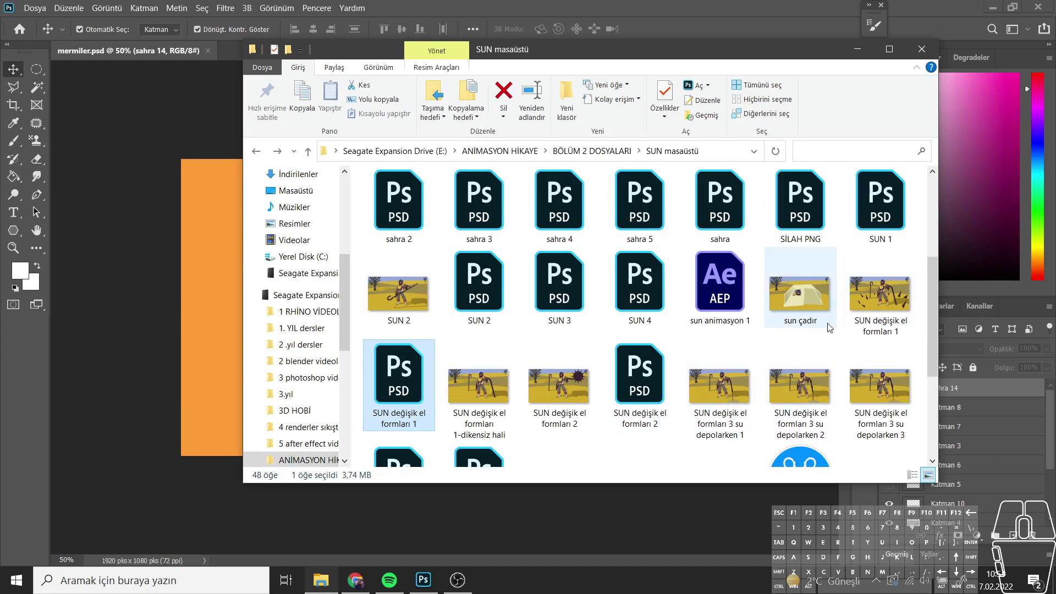
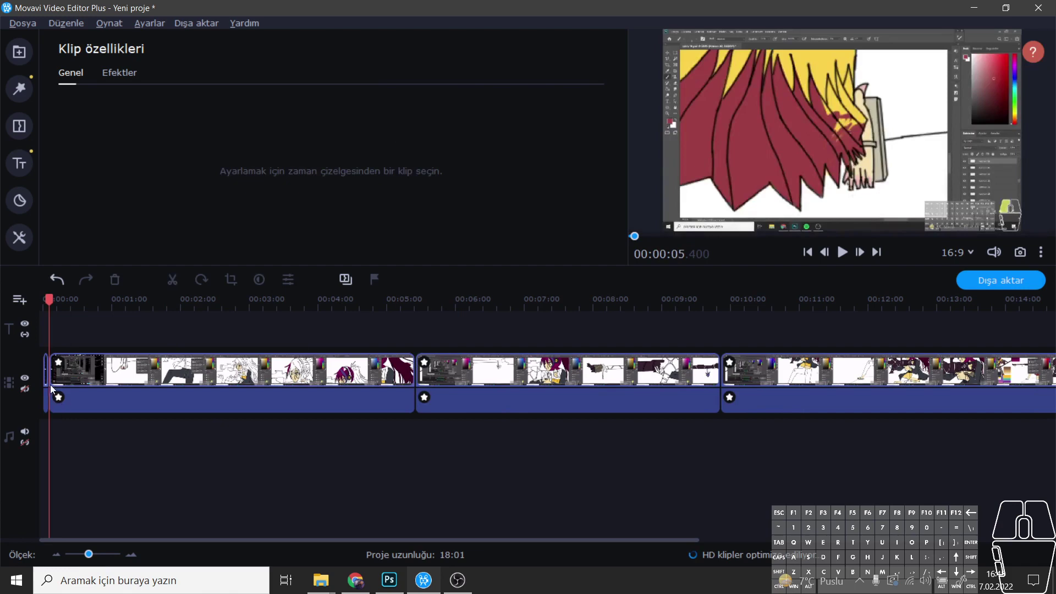
Step: Split the second drawing clip at the playhead with Ctrl+B and select the two short pieces
left_click(52, 380)
left_click(688, 372)
left_click(390, 371)
left_click(406, 383)
key("ctrl+b")
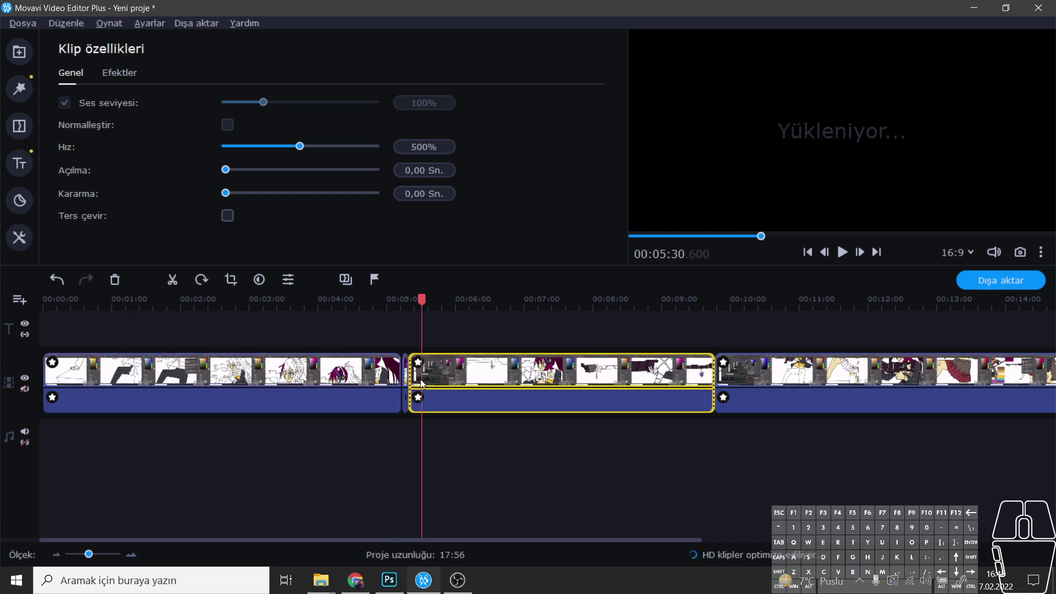
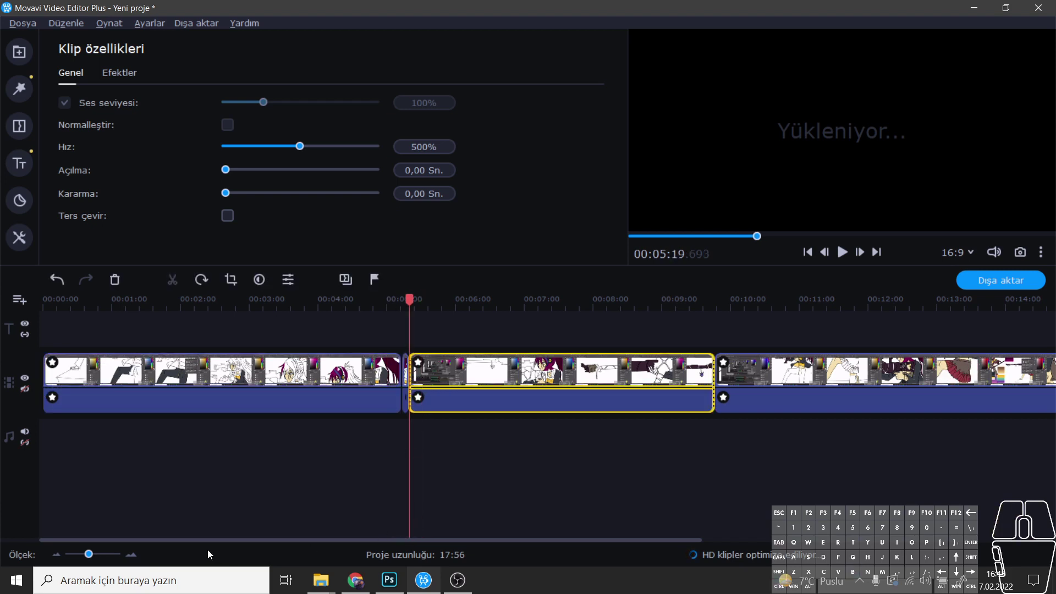
left_click(92, 558)
left_click(576, 377)
key("ctrl+b")
left_click(540, 448)
left_click_drag(556, 447, 515, 411)
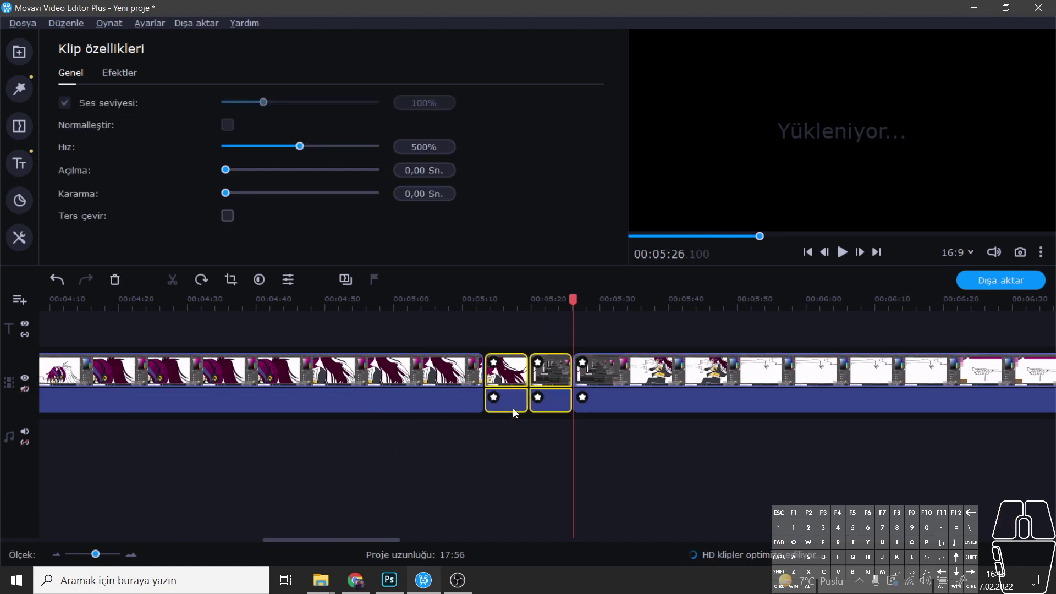
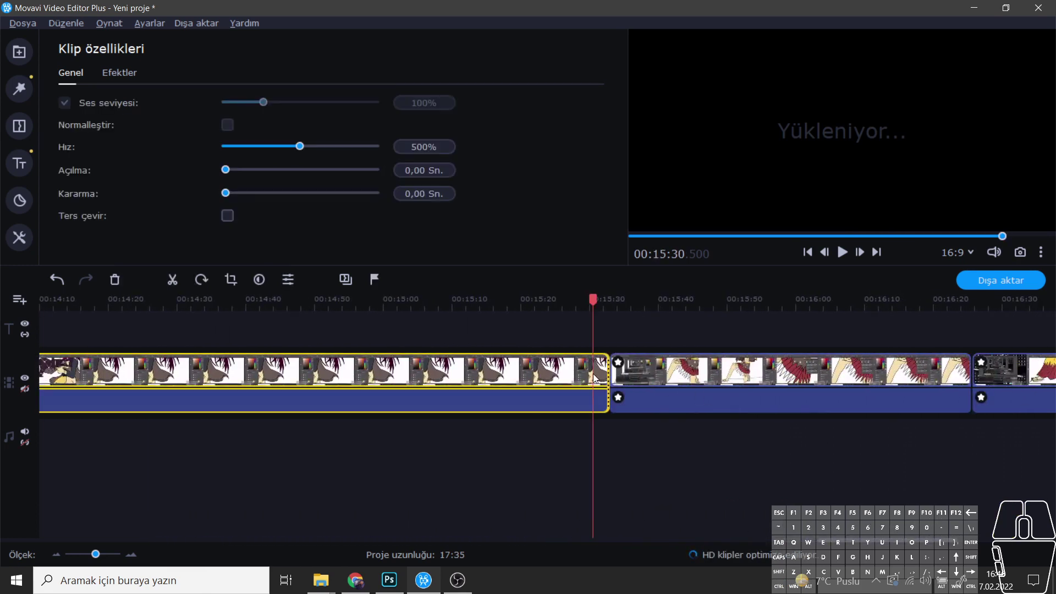
Step: Delete the unwanted portions and split out further short pieces along the middle clips
key("ctrl+b")
left_click(640, 379)
left_click(633, 388)
key("ctrl+b")
left_click(623, 467)
left_click_drag(628, 464, 608, 375)
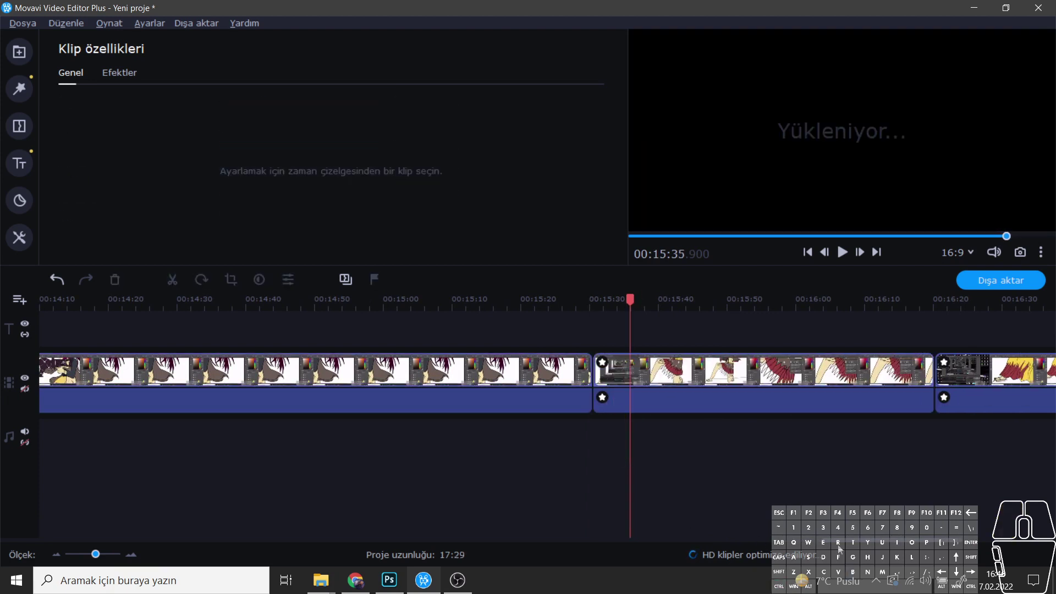
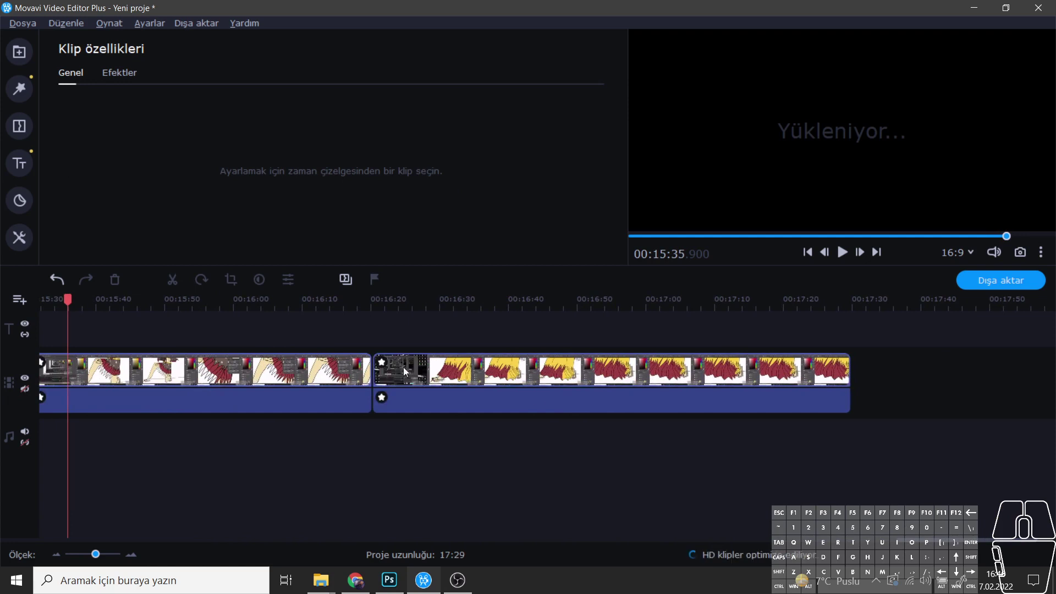
left_click(362, 375)
key("ctrl+b")
left_click(398, 378)
key("ctrl+b")
left_click(388, 451)
left_click_drag(388, 467, 367, 361)
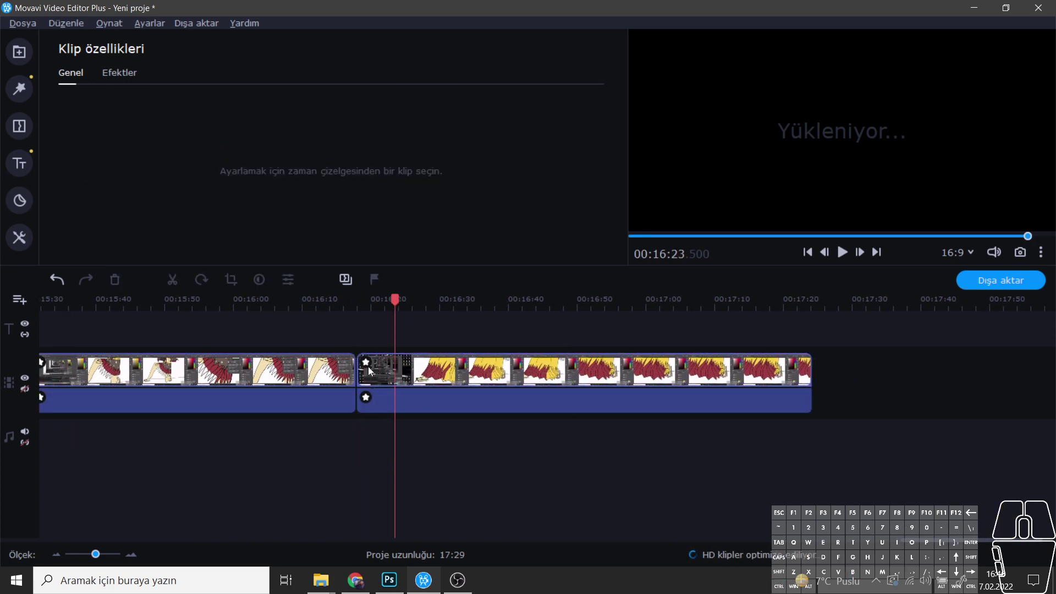
Step: Split the last drawing clip near its end and delete the tiny leftover, leaving 17:21
left_click(106, 553)
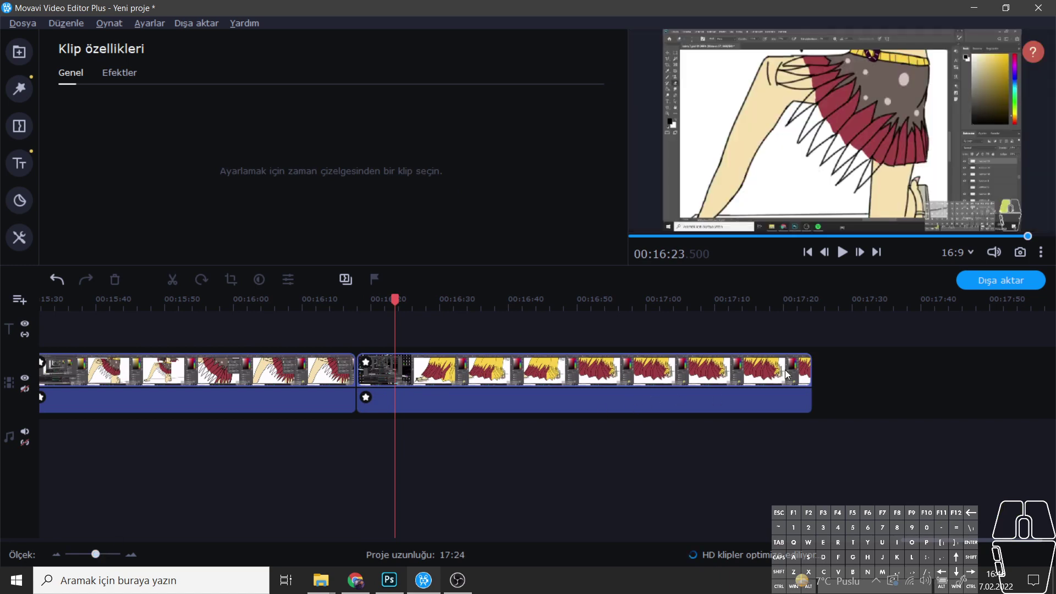
left_click(800, 370)
key("ctrl+b")
left_click(836, 432)
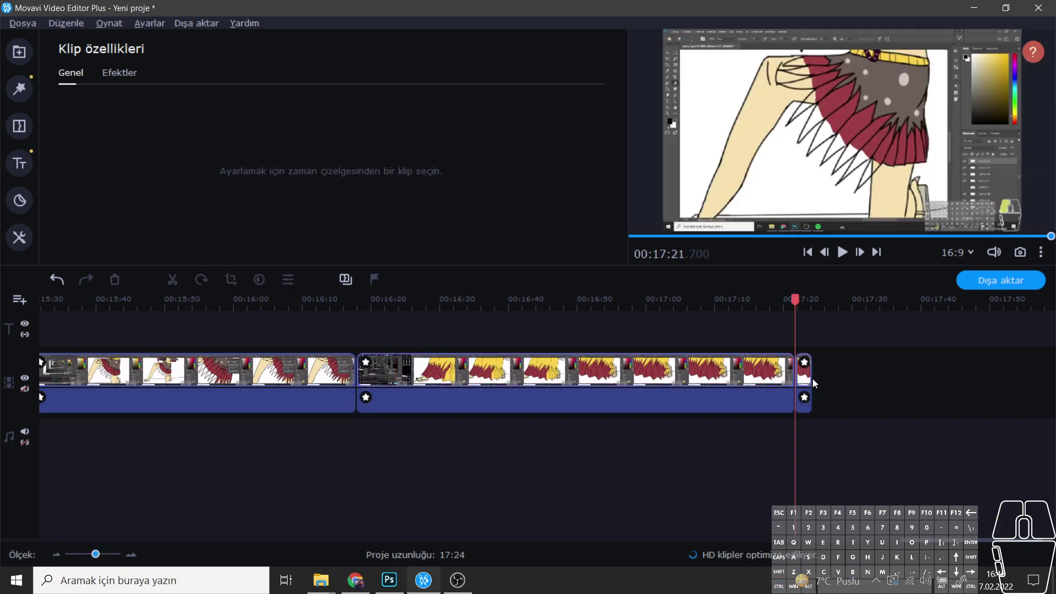
left_click(811, 380)
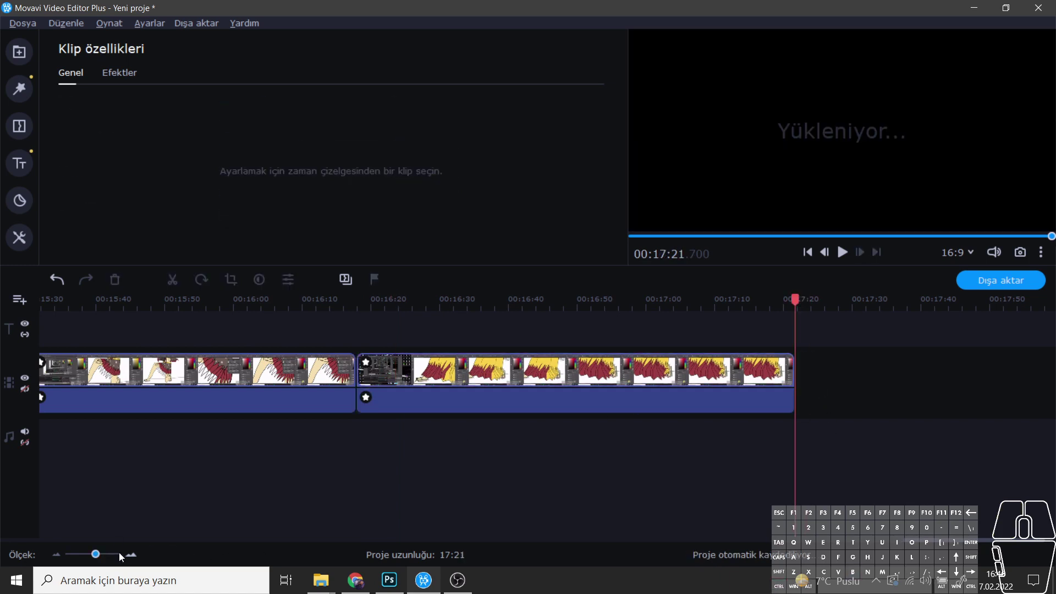
Step: Zoom the timeline out to the whole project and return the playhead to the start
left_click(100, 563)
left_click(100, 559)
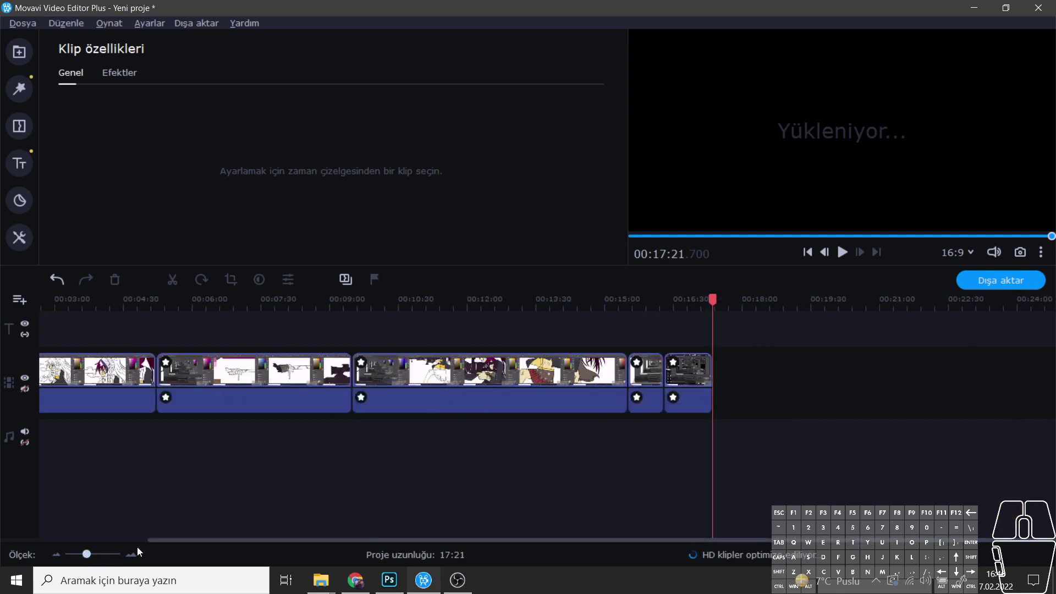
left_click(752, 545)
left_click_drag(747, 544, 433, 526)
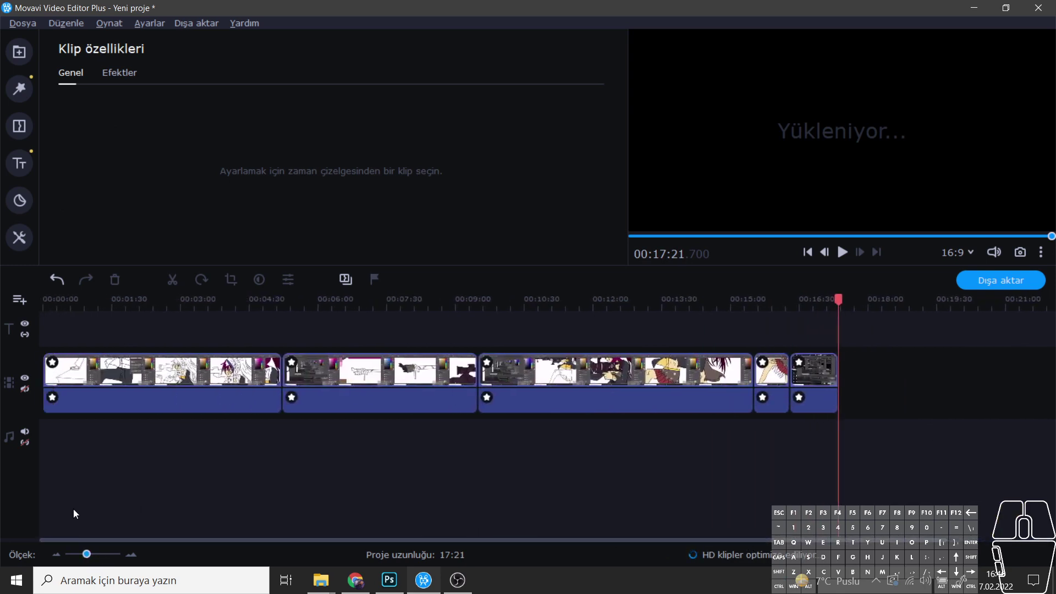
left_click(89, 561)
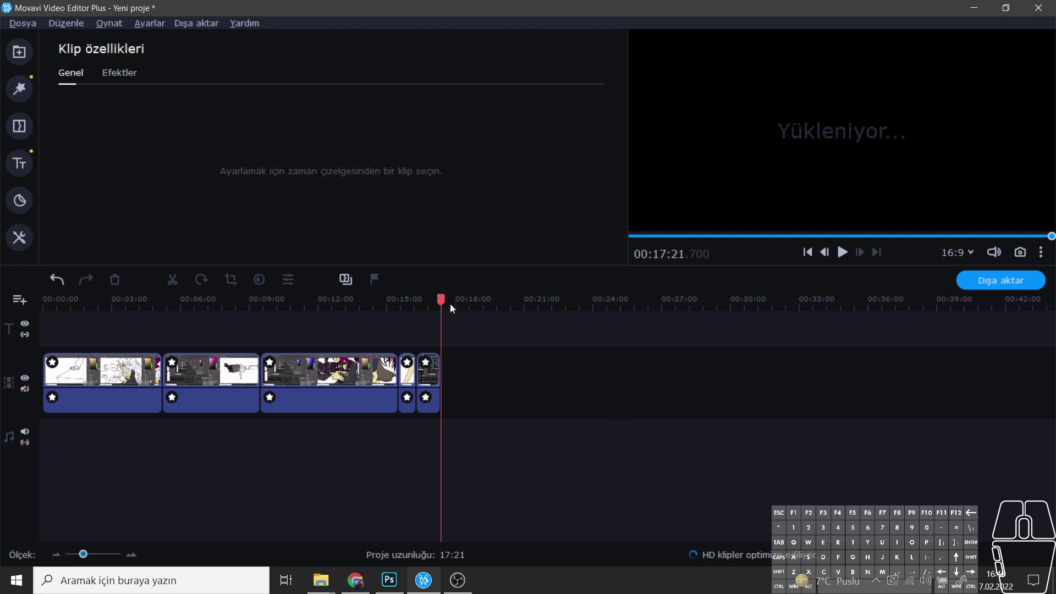
left_click_drag(450, 305, 46, 342)
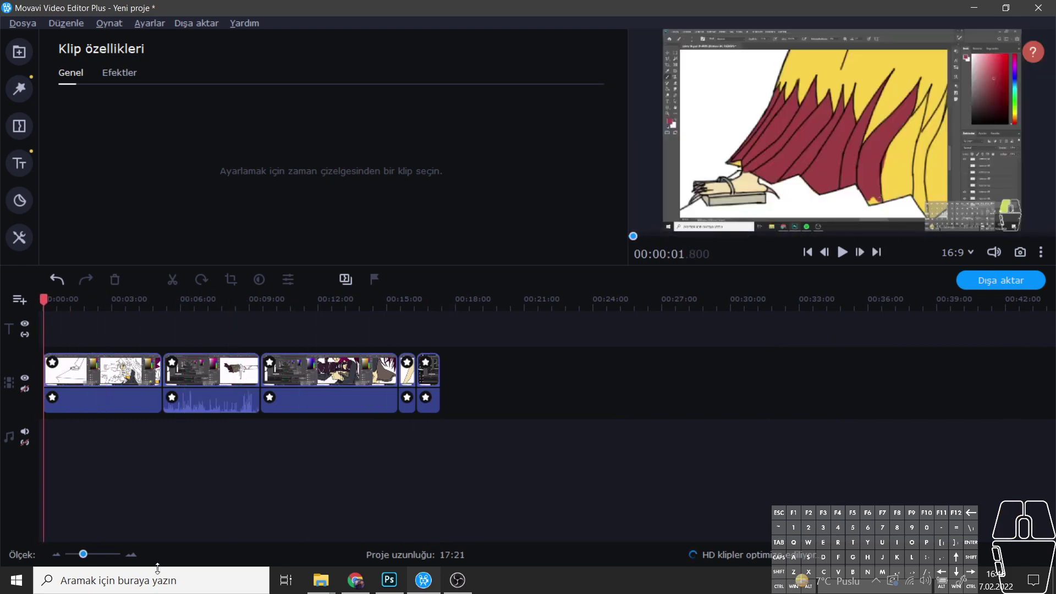
Step: Drag YOUTUBE GİRİŞ to the timeline start and pick the Youtube bitişi sonn ending file
left_click(328, 586)
left_click(339, 519)
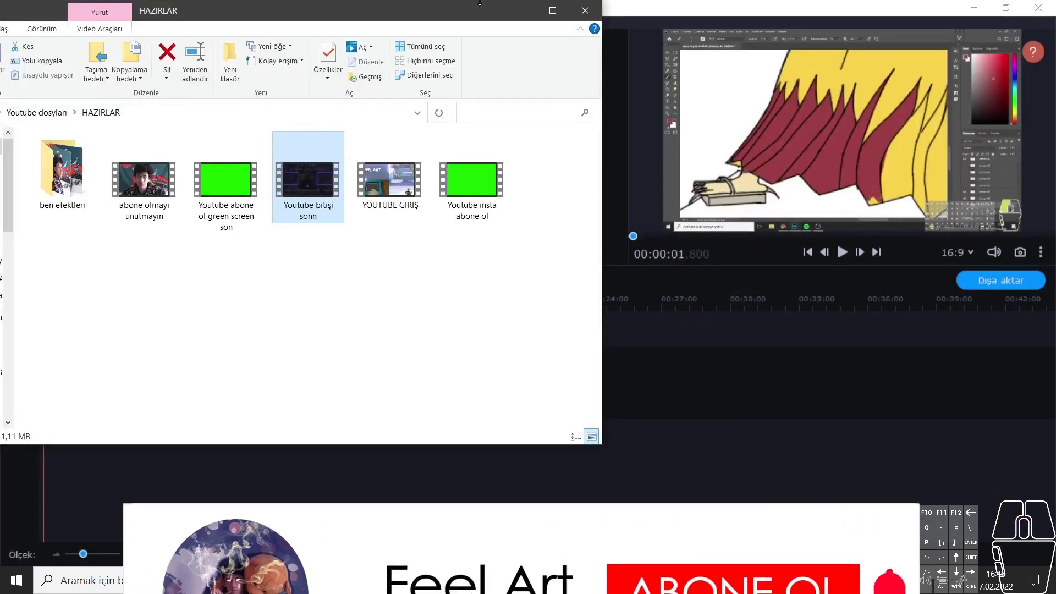
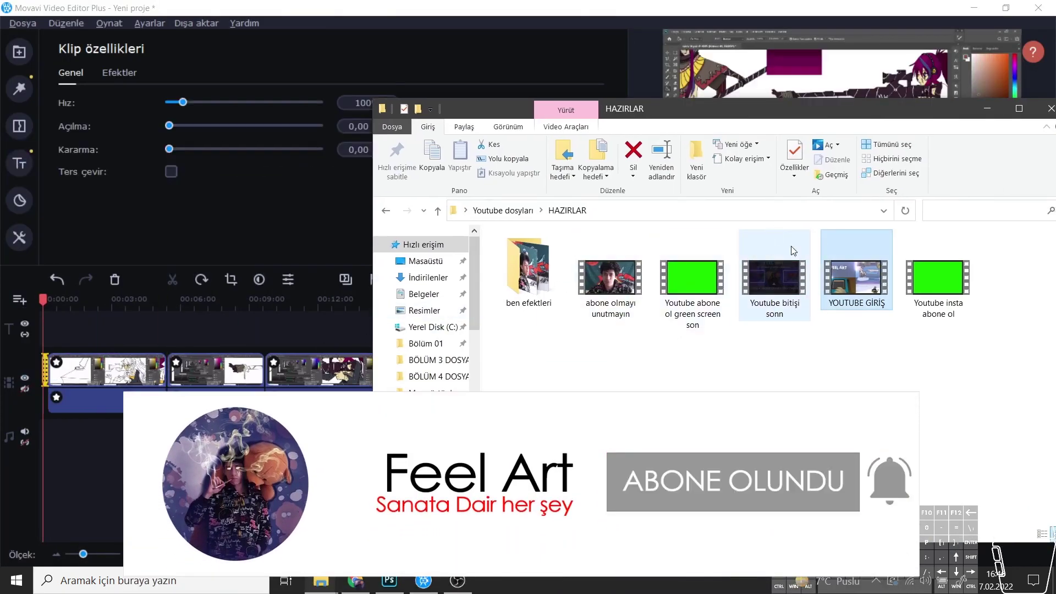
left_click(844, 114)
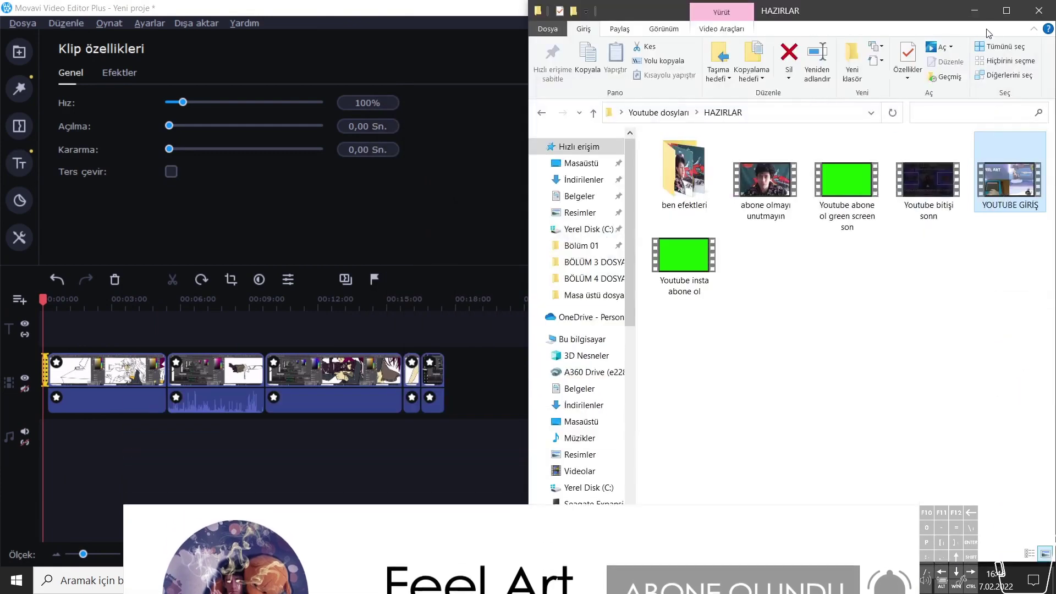
left_click_drag(915, 182, 444, 335)
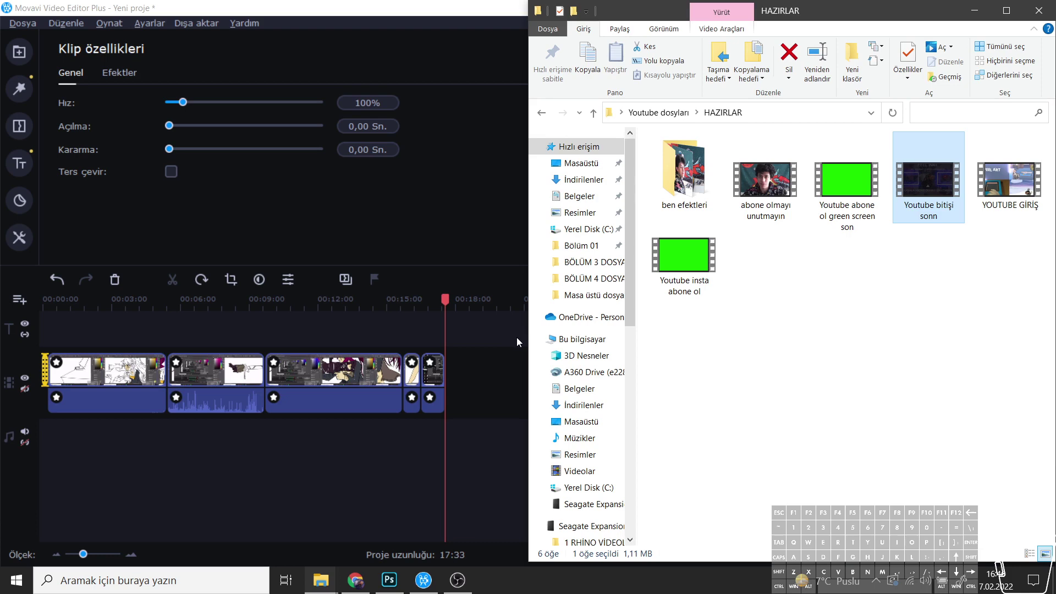
left_click(1043, 25)
left_click(1044, 18)
Step: Place the ending video on the overlay track above the final drawing clip, project 17:38
left_click_drag(83, 553, 94, 555)
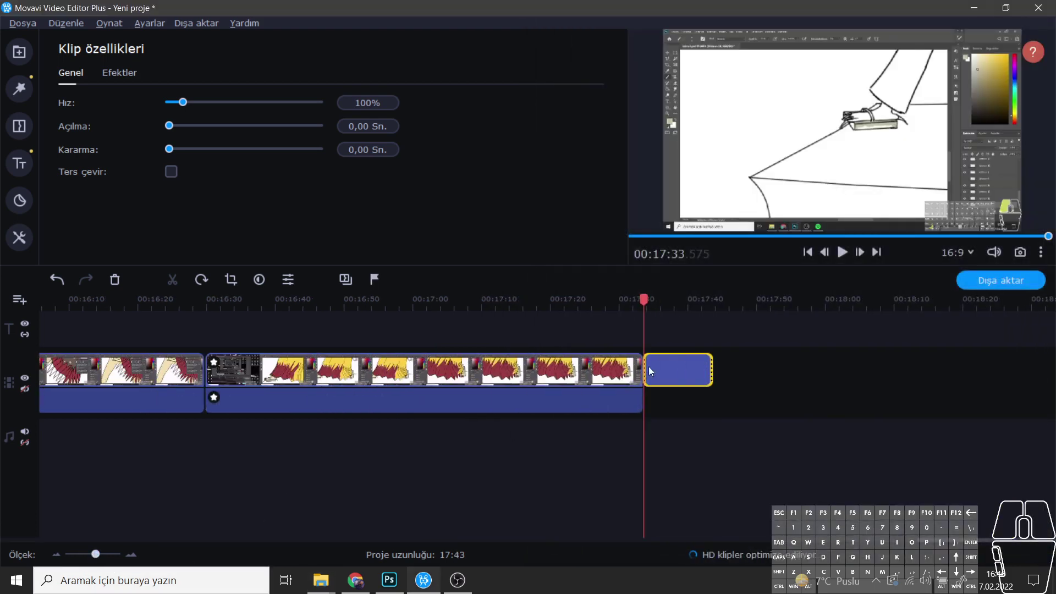
left_click_drag(668, 370, 631, 337)
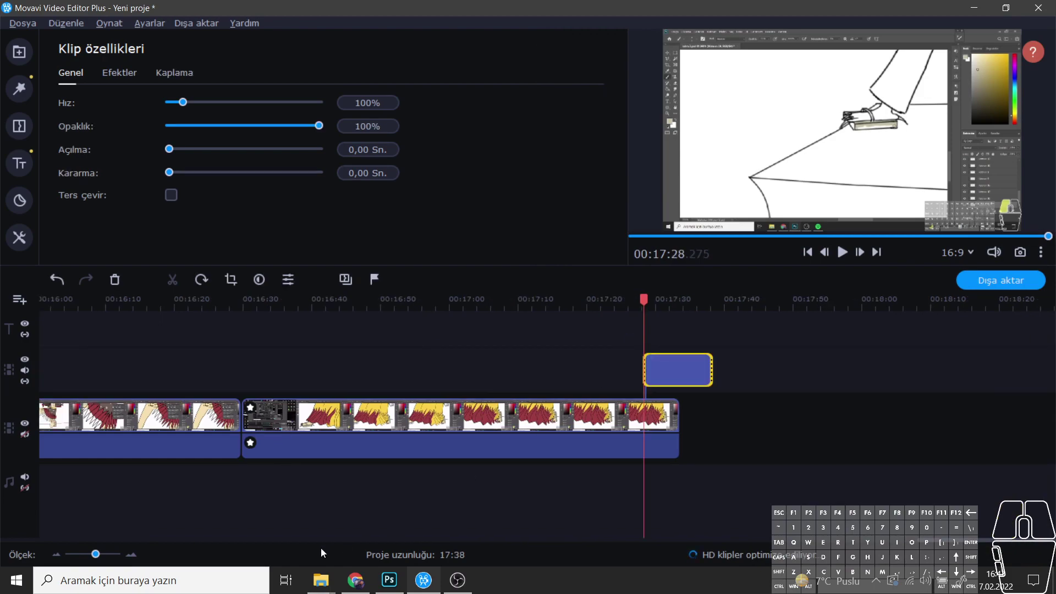
left_click(96, 554)
left_click(321, 587)
Step: Browse the external drive to the ekran kaydı screen-recording folder with its videos selected
left_click(365, 518)
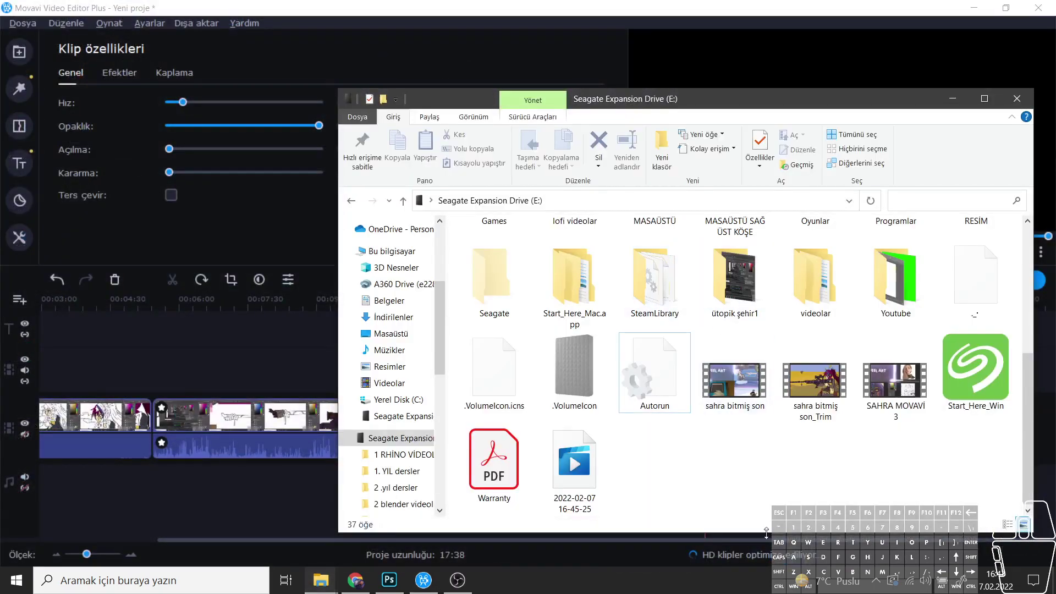
scroll("up", 3)
left_click_drag(780, 419, 819, 374)
scroll("up", 3)
scroll("down", 3)
scroll("down", 3)
scroll("up", 3)
left_click(767, 394)
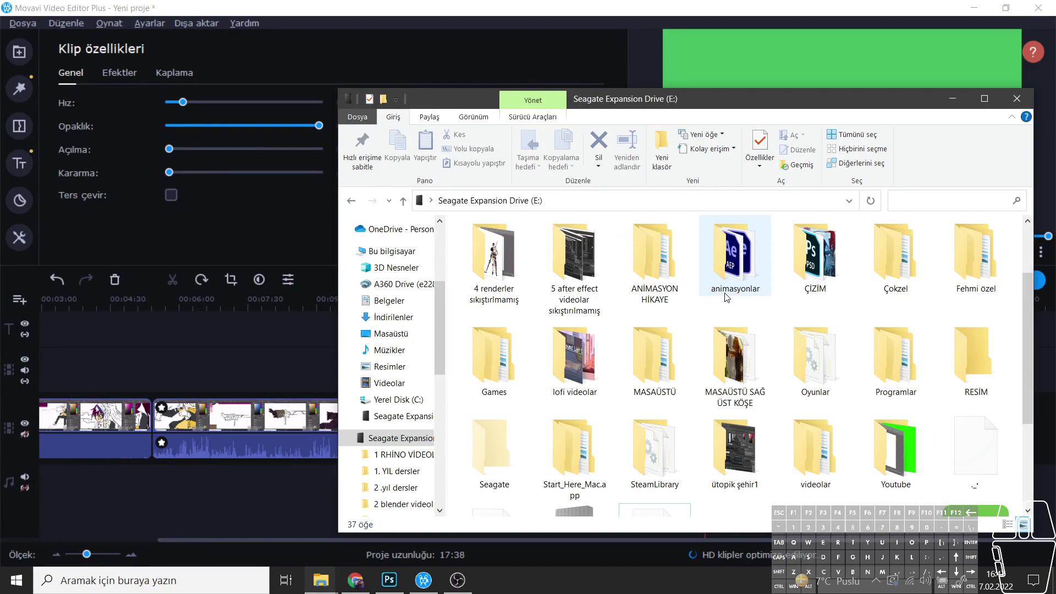
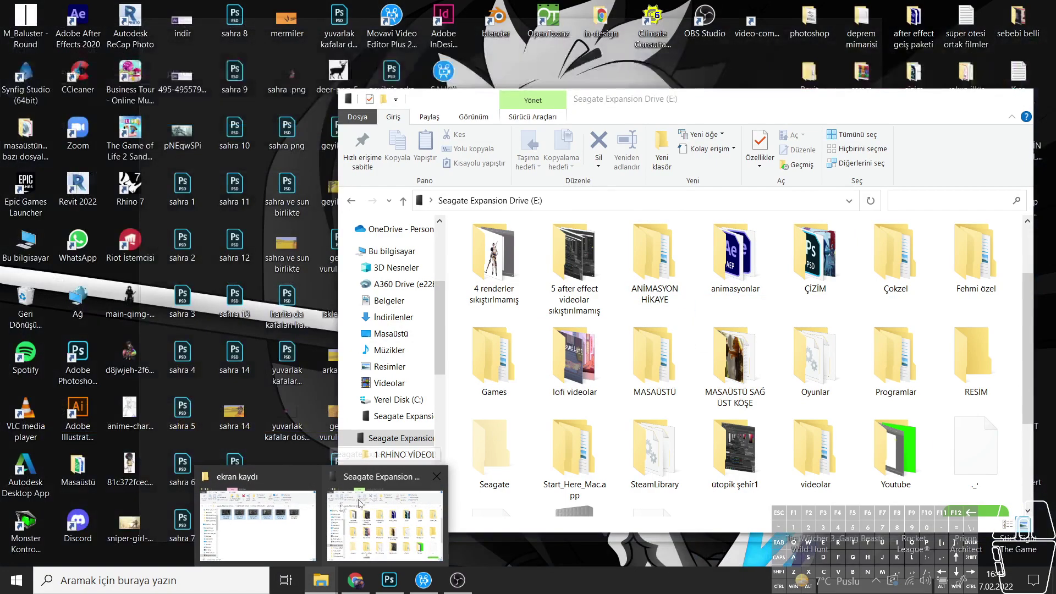
middle_click(318, 507)
left_click(308, 512)
middle_click(307, 512)
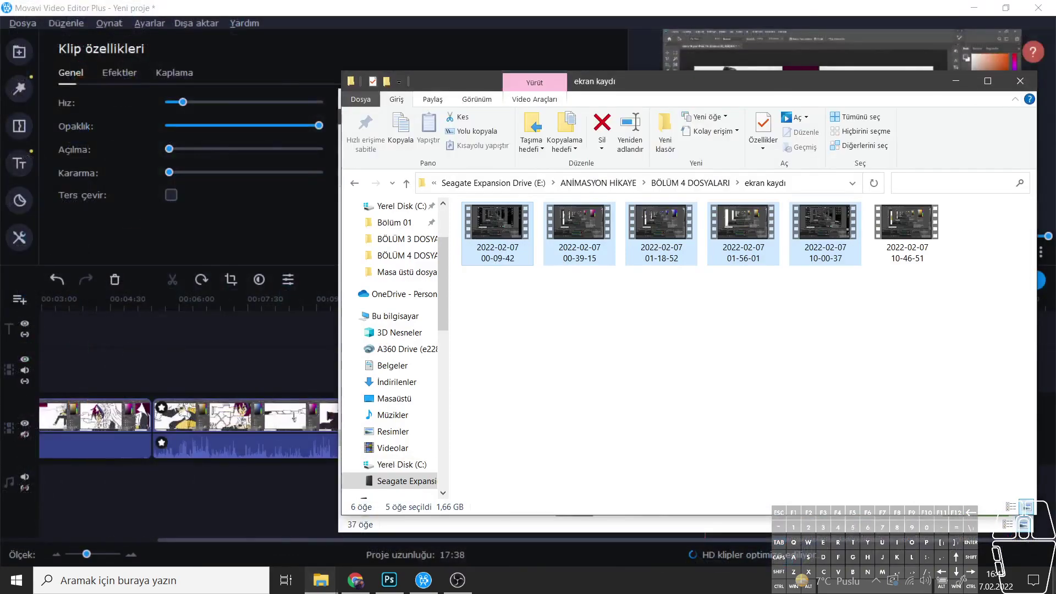
Step: Navigate File Explorer into the Youtube music > Müzik folder of audio-library tracks
double_click(601, 313)
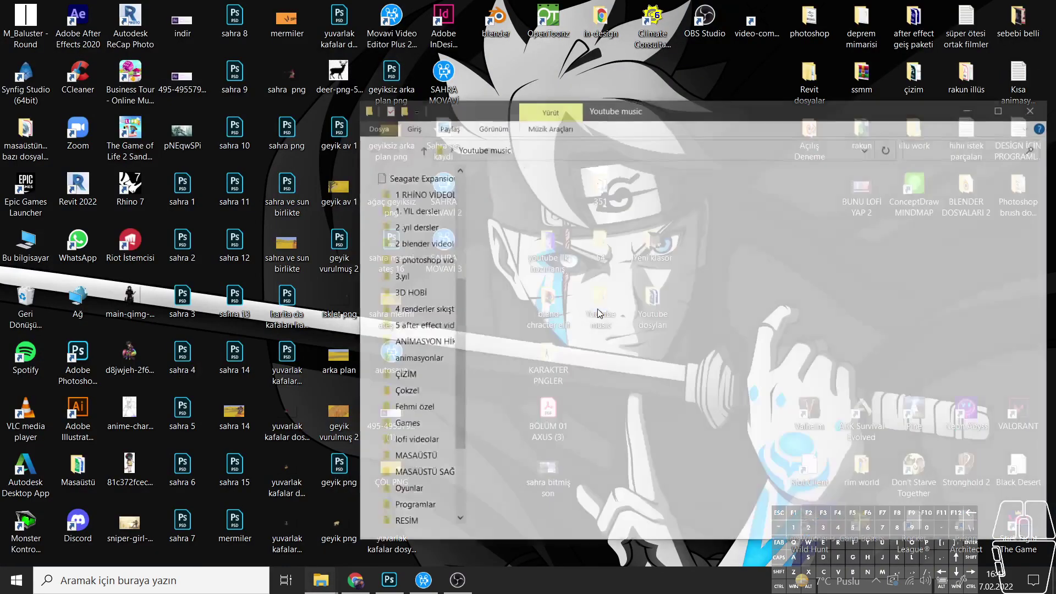
double_click(547, 205)
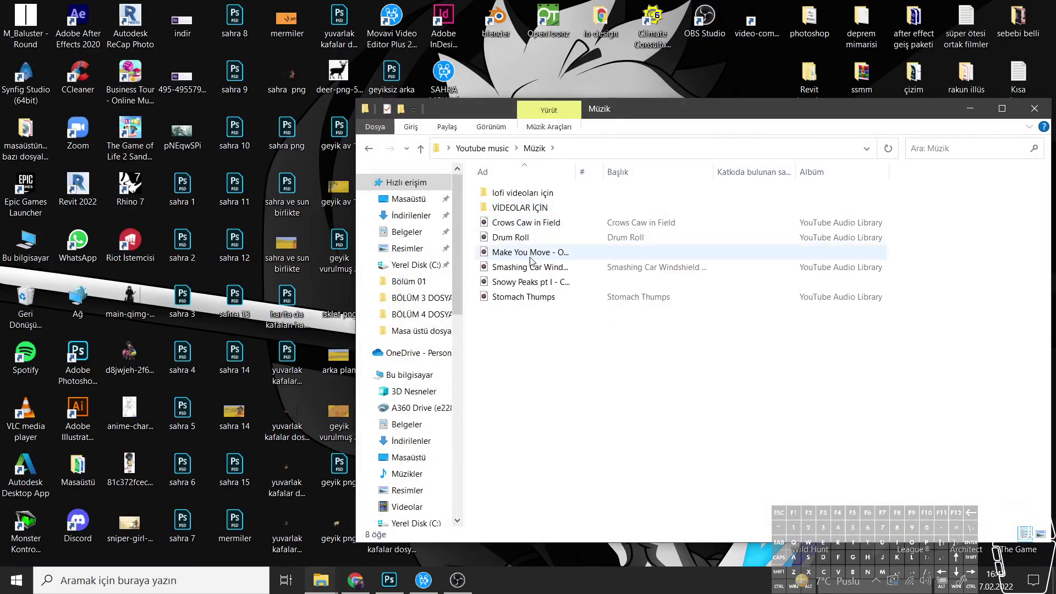
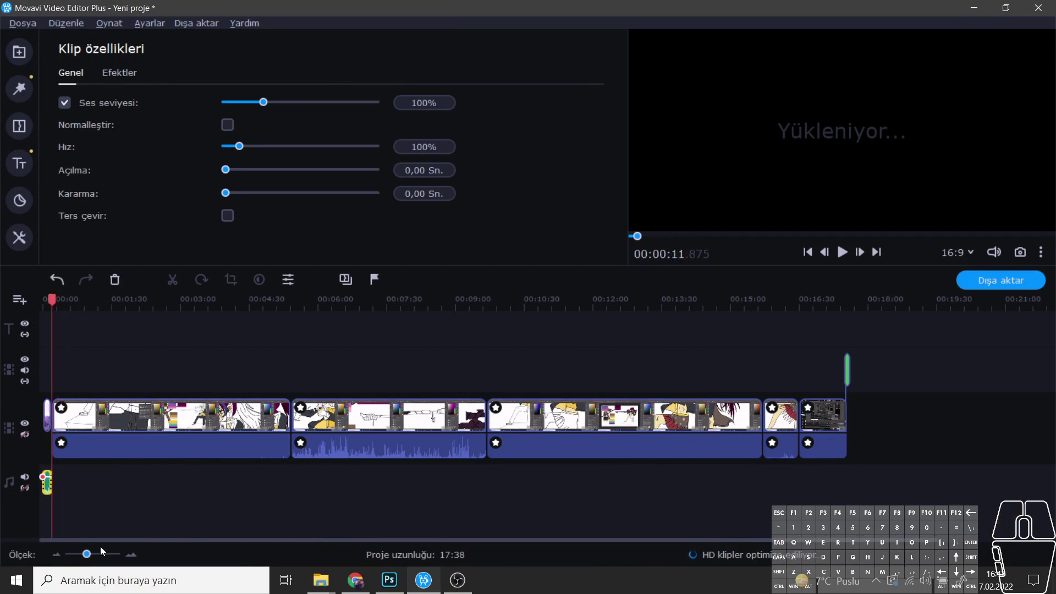
Step: Place Built to Last - NEFFEX.mp3 on the audio track right after Make You Move
left_click_drag(94, 559, 106, 562)
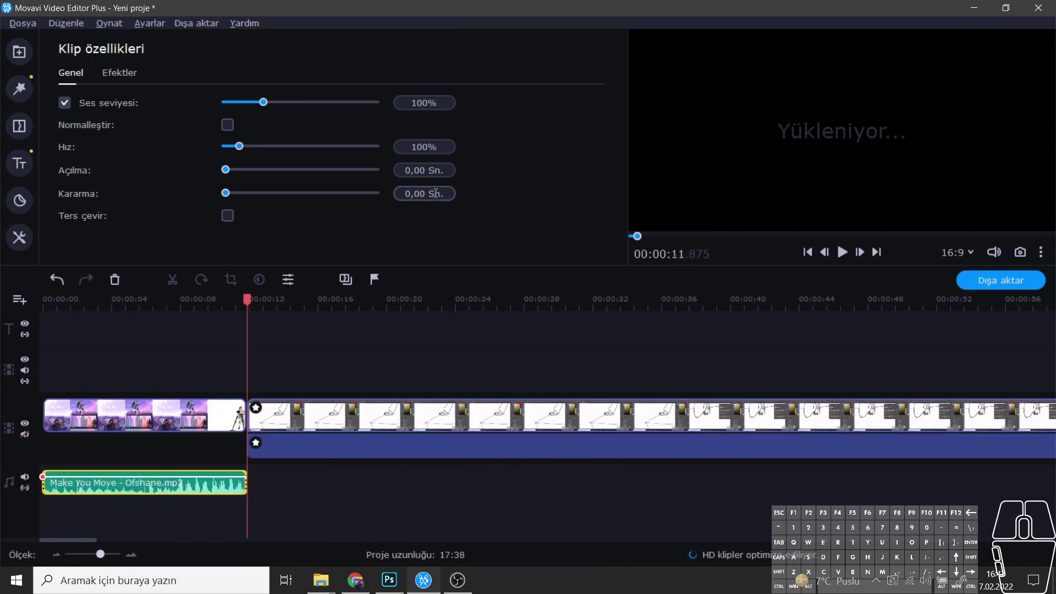
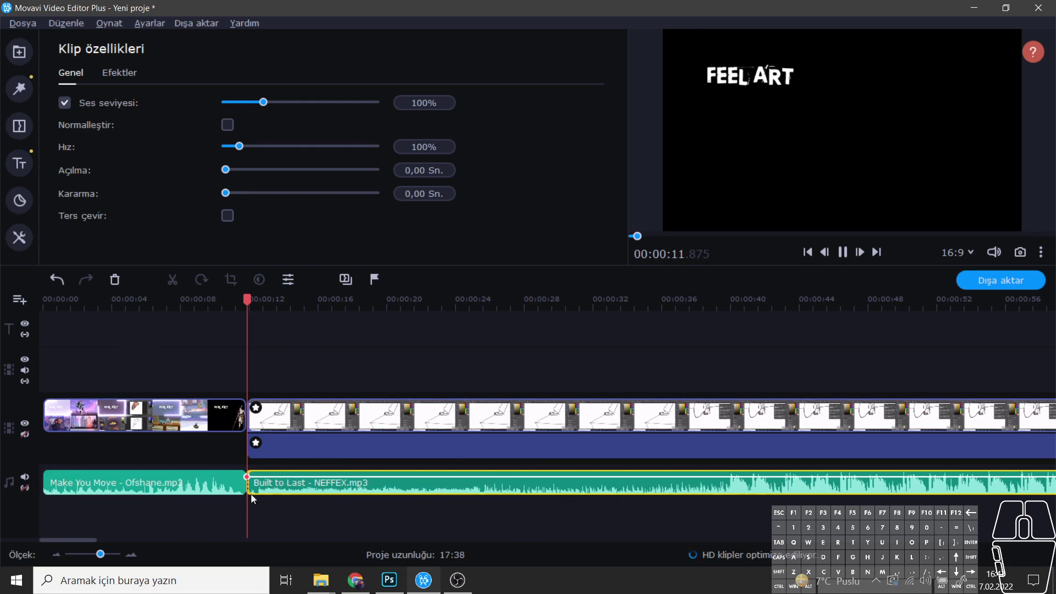
left_click(103, 557)
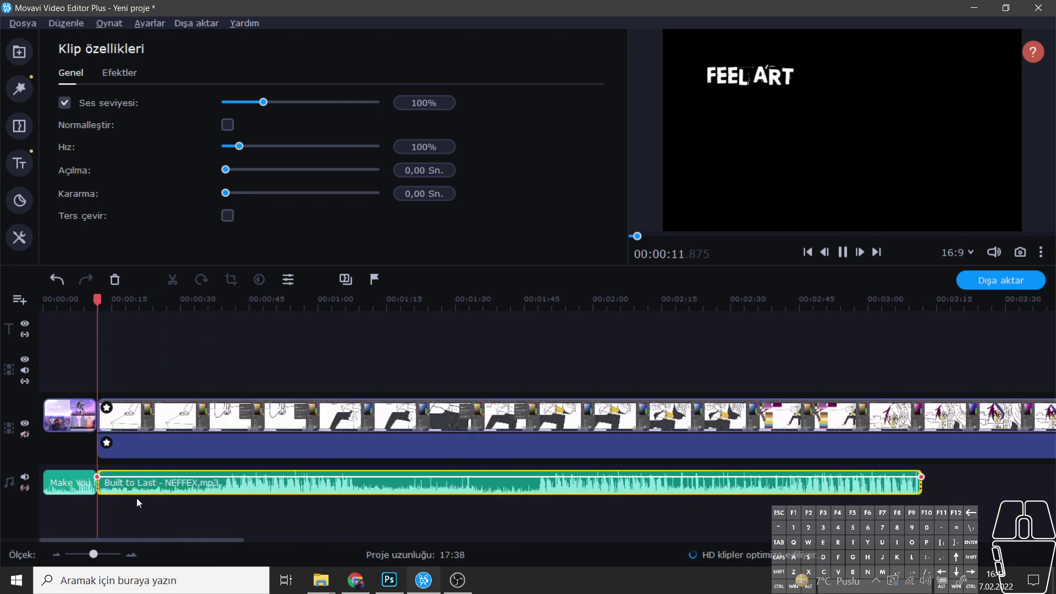
left_click(154, 489)
Step: Move the playhead into the drawing footage and view the whole 17:38 project
left_click(848, 258)
left_click(848, 258)
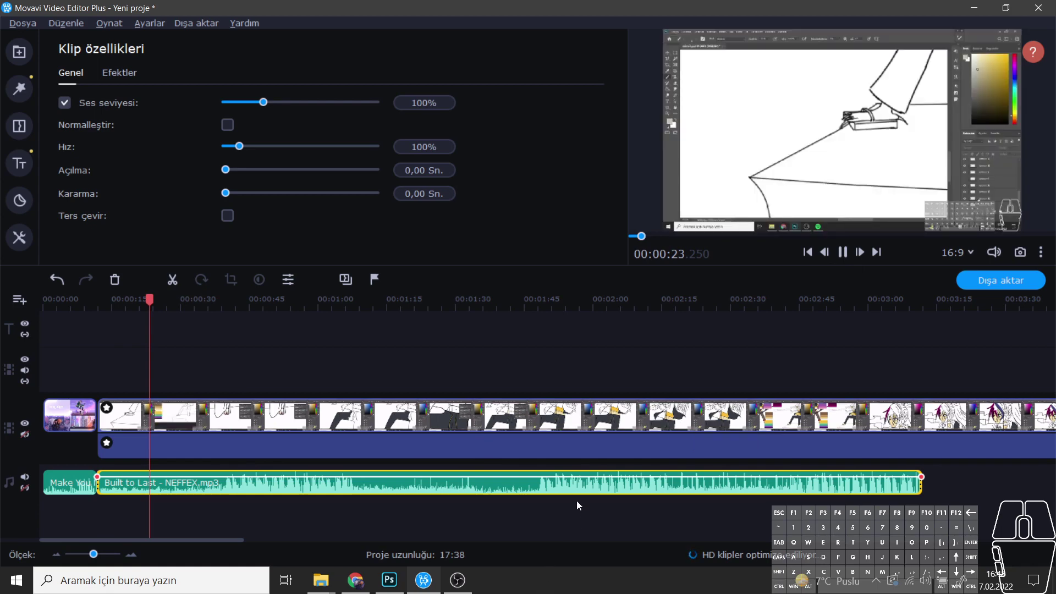
left_click_drag(182, 542, 205, 543)
left_click(95, 560)
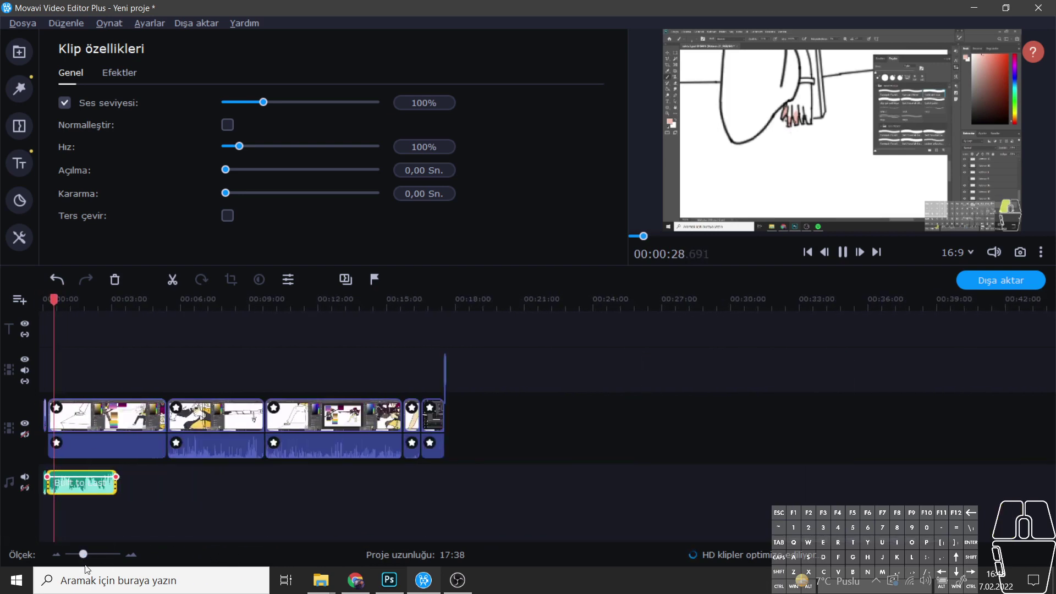
Step: Paste copies of Built to Last end to end on the audio track up to 17:33
left_click(84, 558)
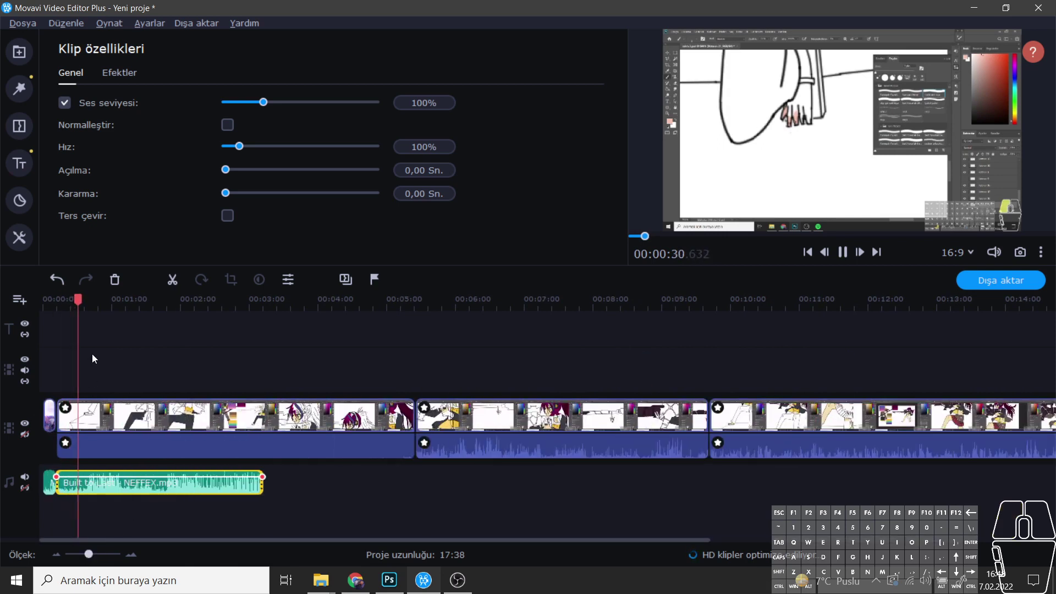
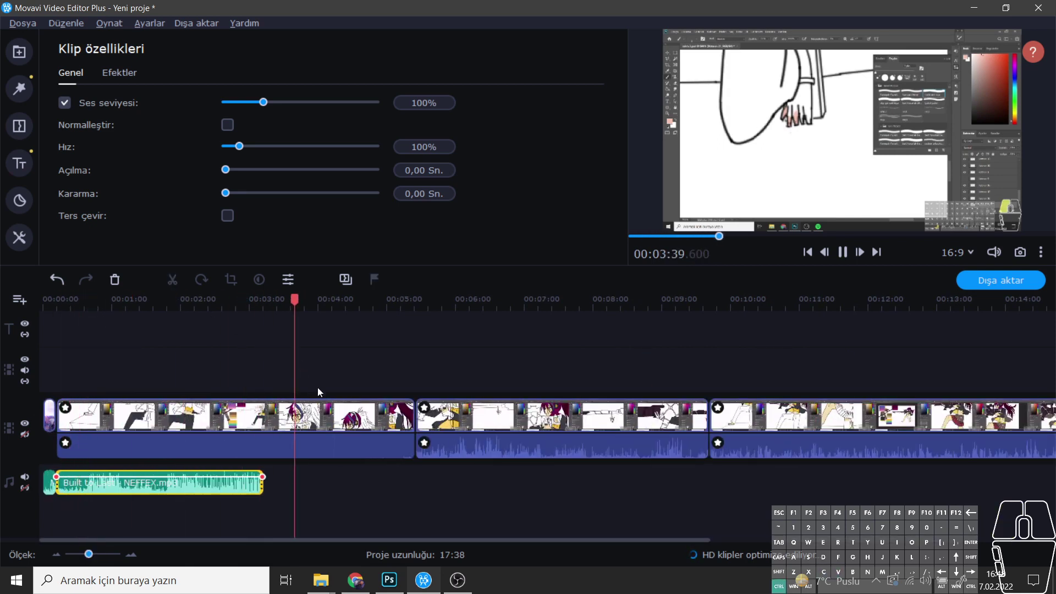
left_click_drag(283, 296, 527, 380)
key("ctrl+v")
left_click_drag(584, 531, 543, 519)
left_click_drag(442, 487, 407, 486)
left_click(538, 490)
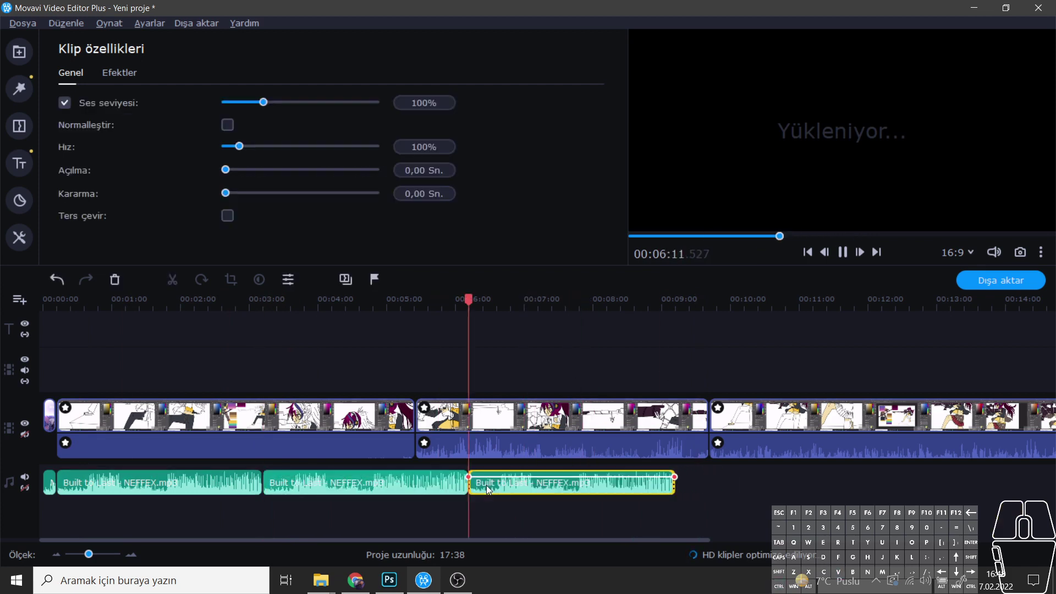
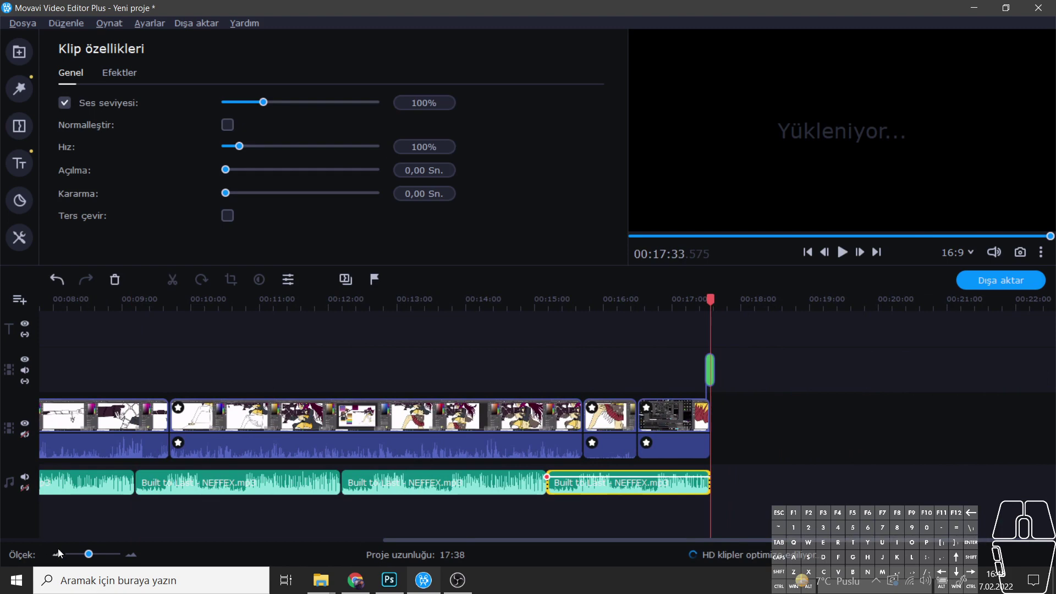
Step: Select the green-screen overlay clip near the end of the timeline
left_click_drag(97, 553, 116, 556)
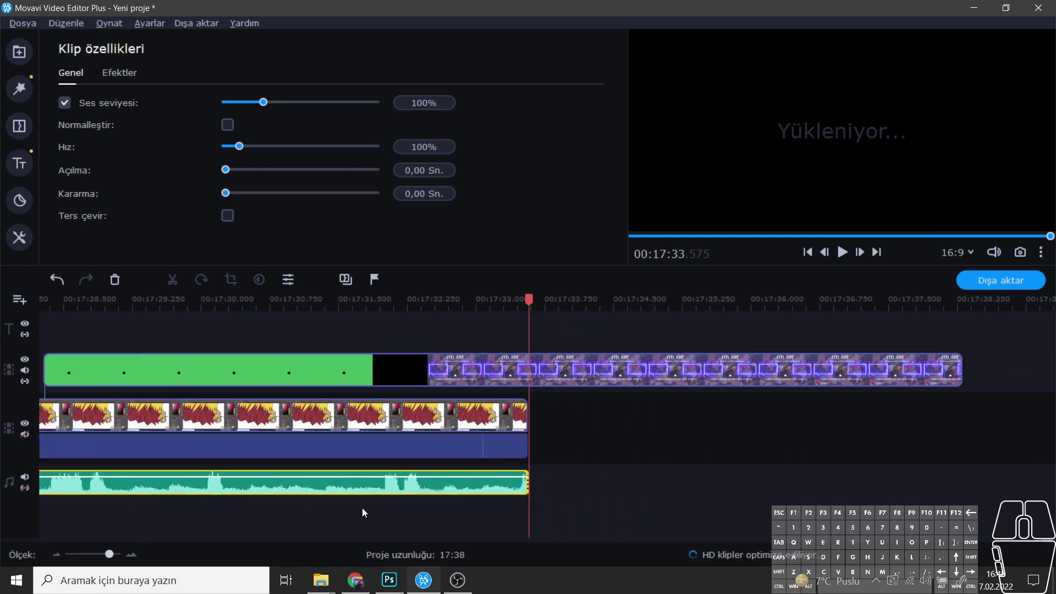
left_click(111, 561)
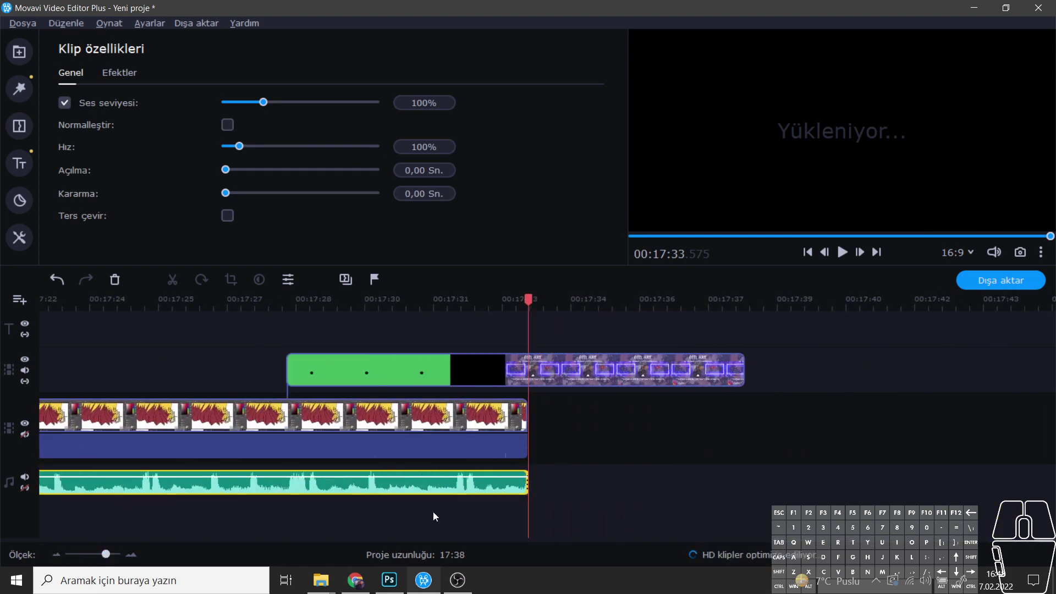
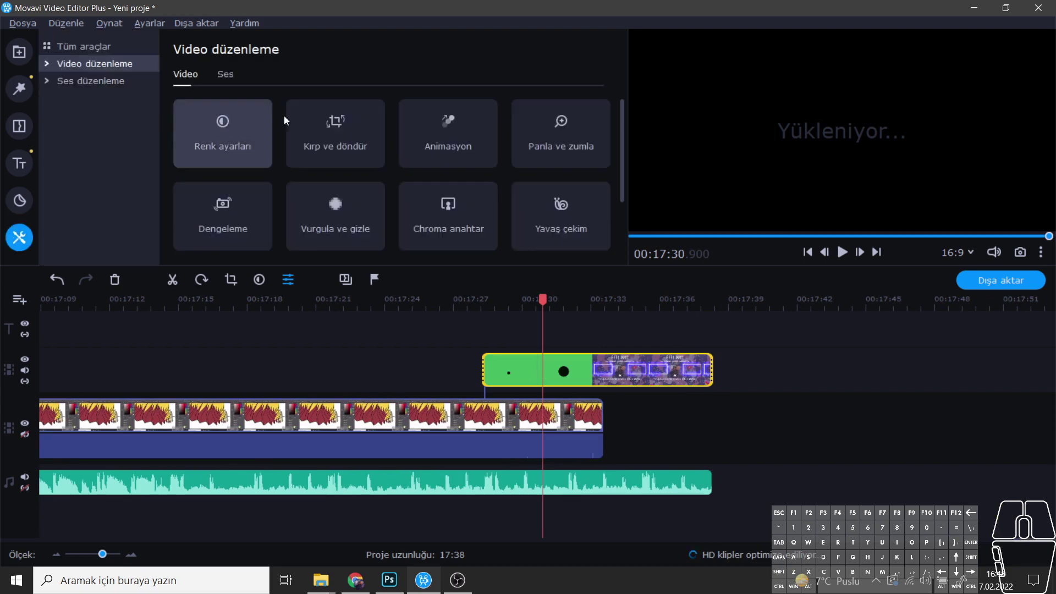
Step: Sample the overlay clip's green in the preview as the Chroma Key colour
left_click(436, 216)
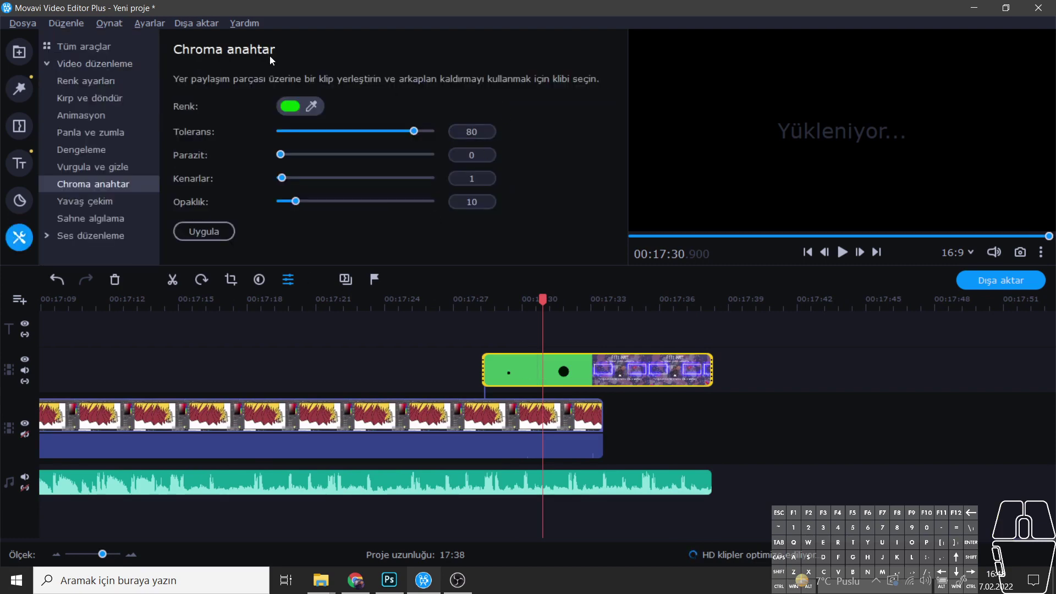
left_click(316, 103)
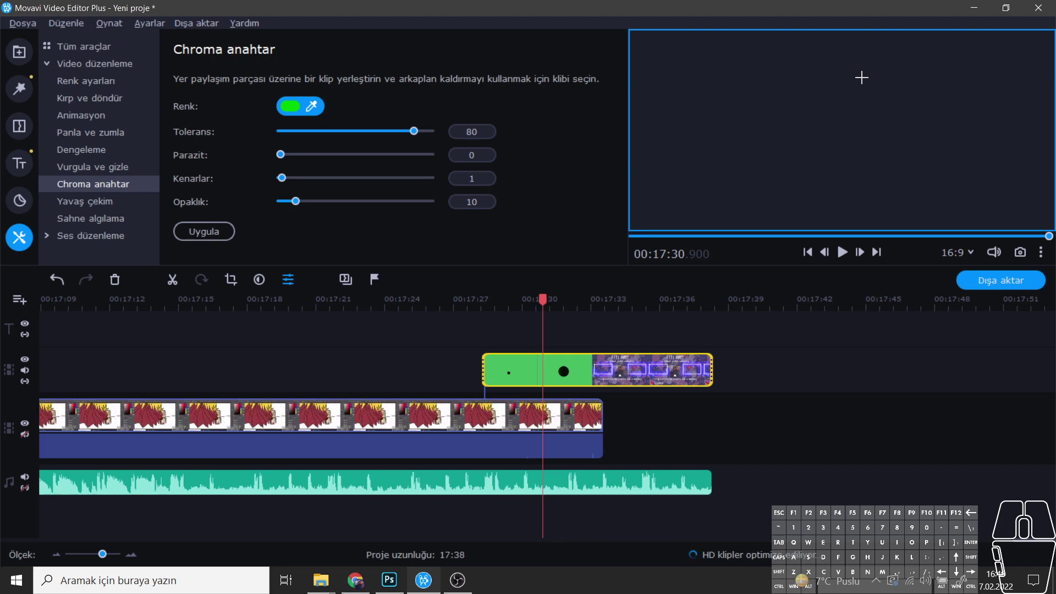
left_click(869, 105)
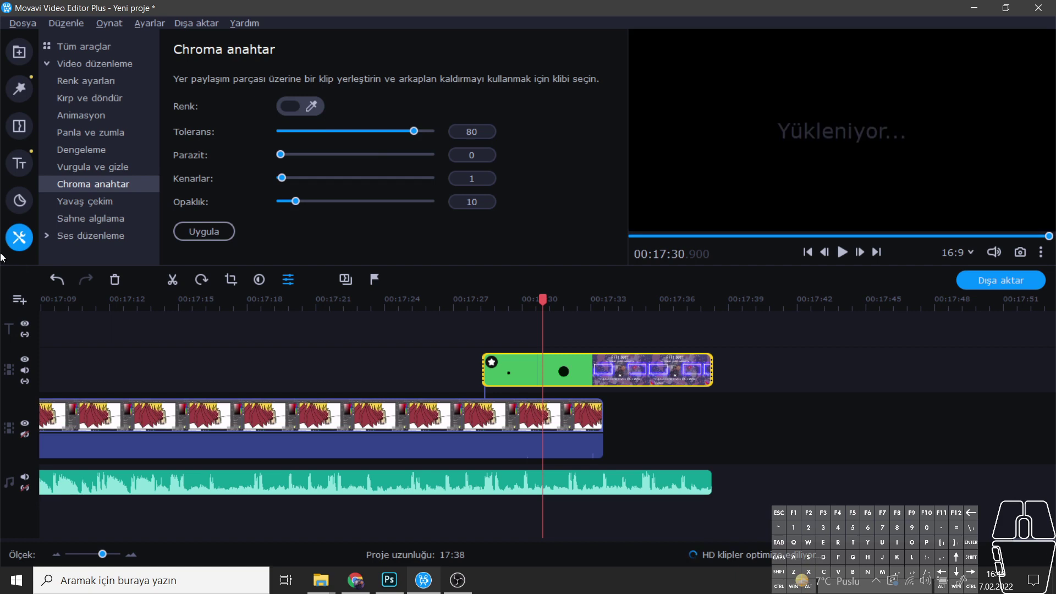
left_click(538, 378)
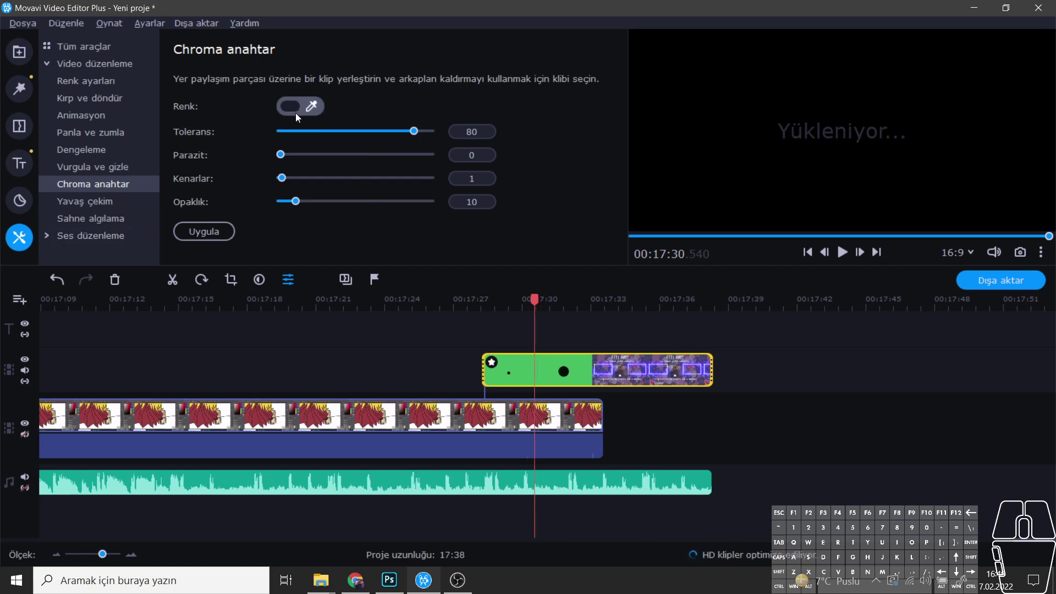
Step: Re-sample the green key colour with tolerance 80 and apply the Chroma Key
left_click(309, 111)
left_click(319, 109)
left_click(318, 107)
left_click(749, 100)
left_click(318, 113)
left_click(915, 75)
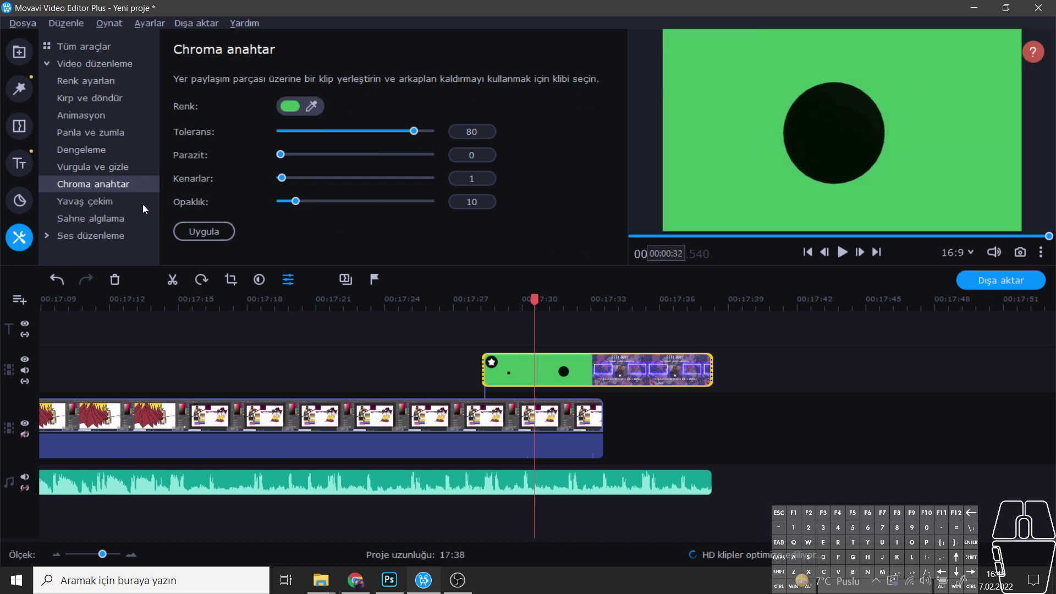
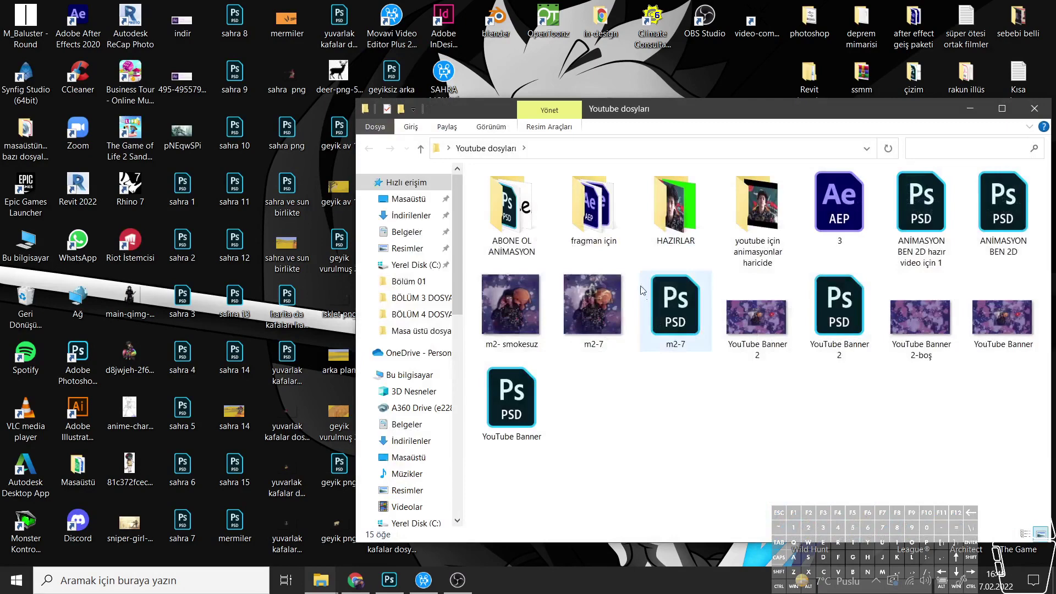
Step: Open the HAZIRLAR folder of ready-made clips inside Youtube dosyaları
double_click(682, 223)
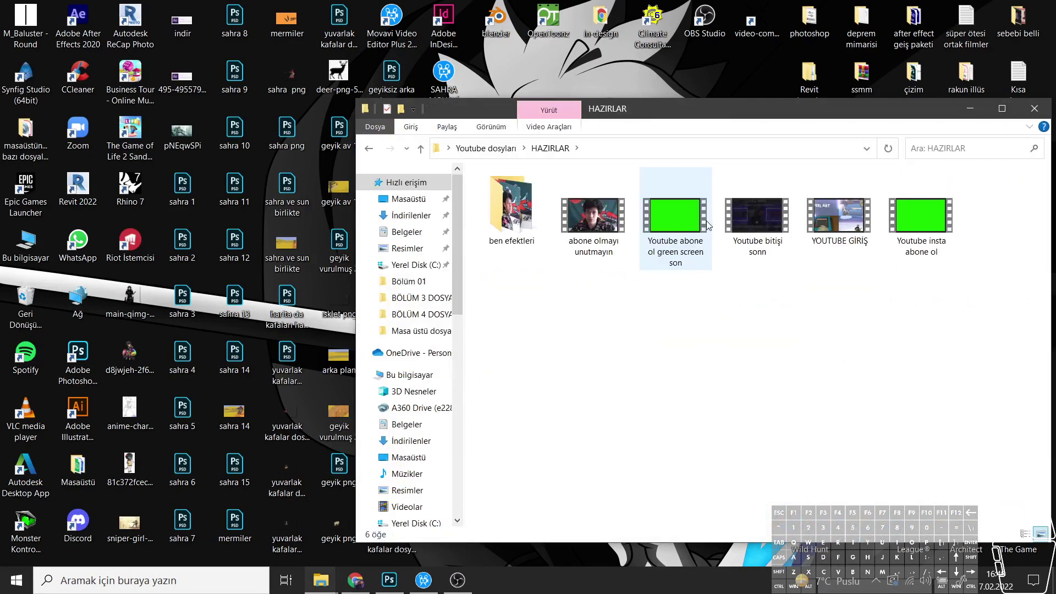
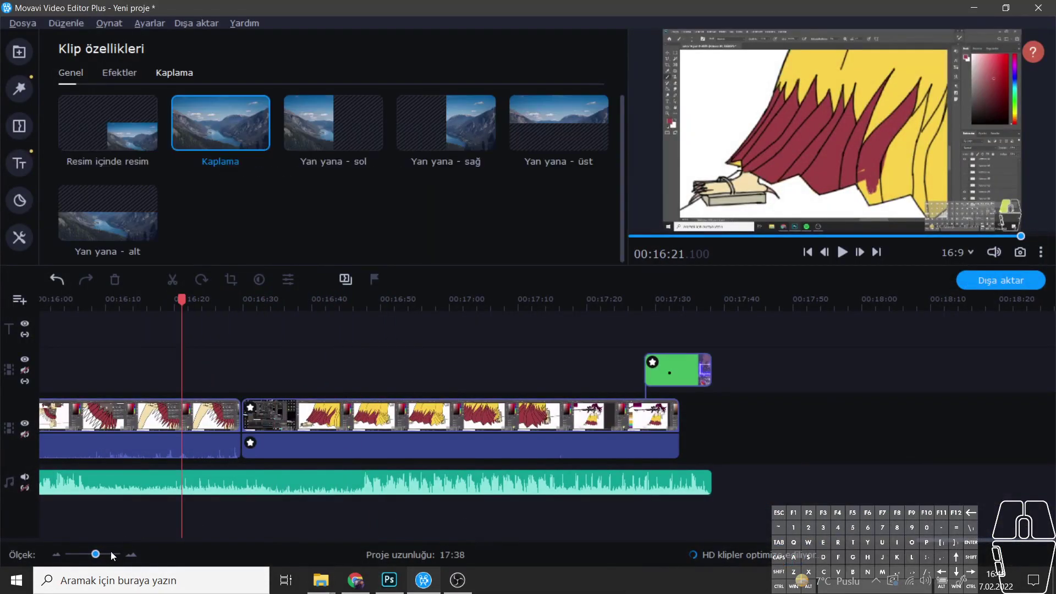
Step: Select the green-screen subscribe clip at 16:21 and bring up its video editing tools
left_click(100, 557)
left_click(588, 371)
left_click(569, 379)
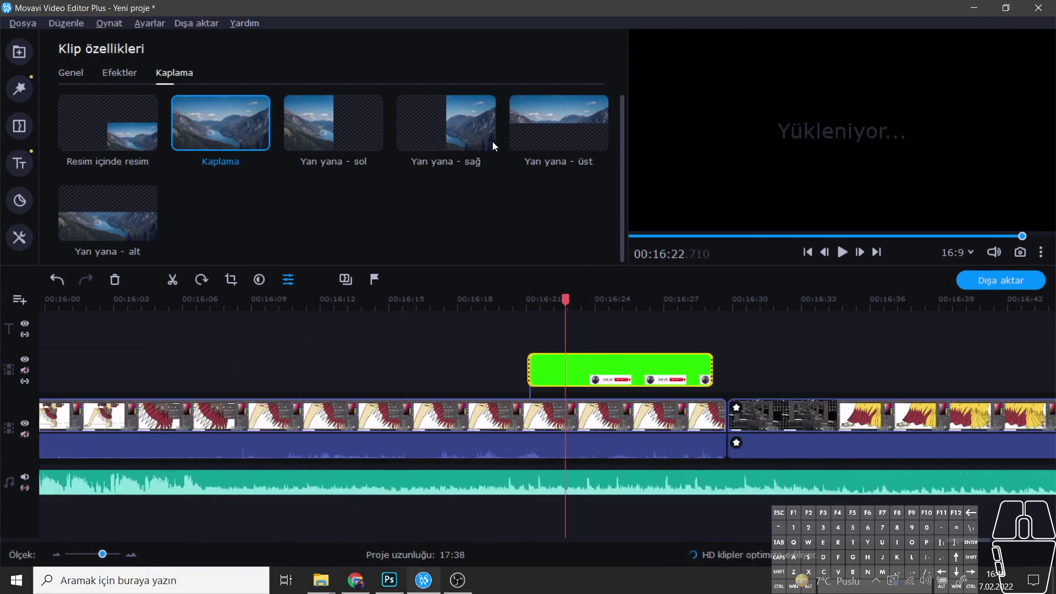
left_click(21, 241)
Step: Key out the subscribe clip's green background with Chroma Key by sampling the preview
left_click(108, 187)
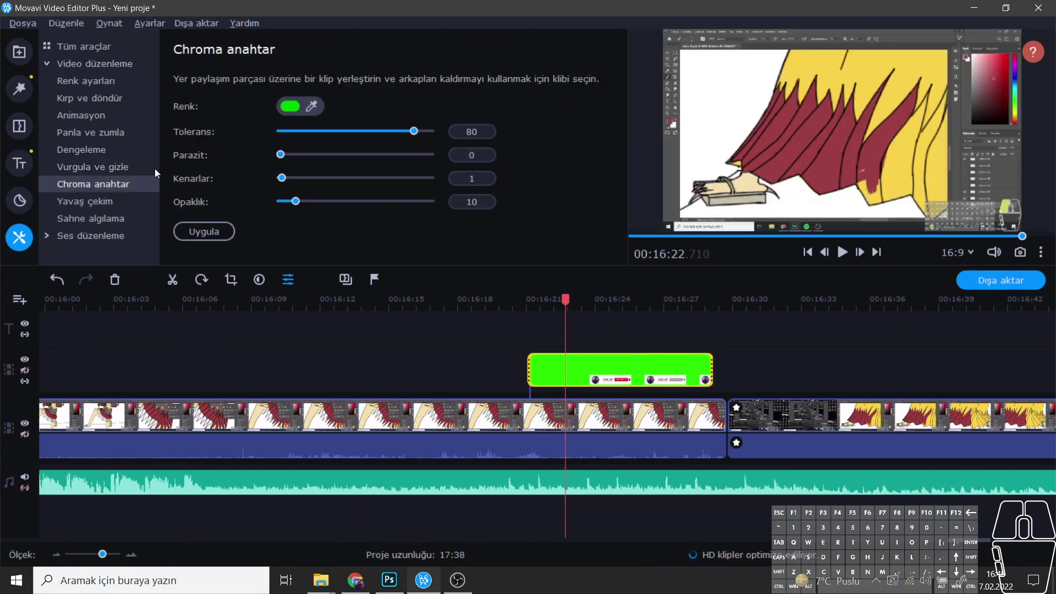
left_click(320, 105)
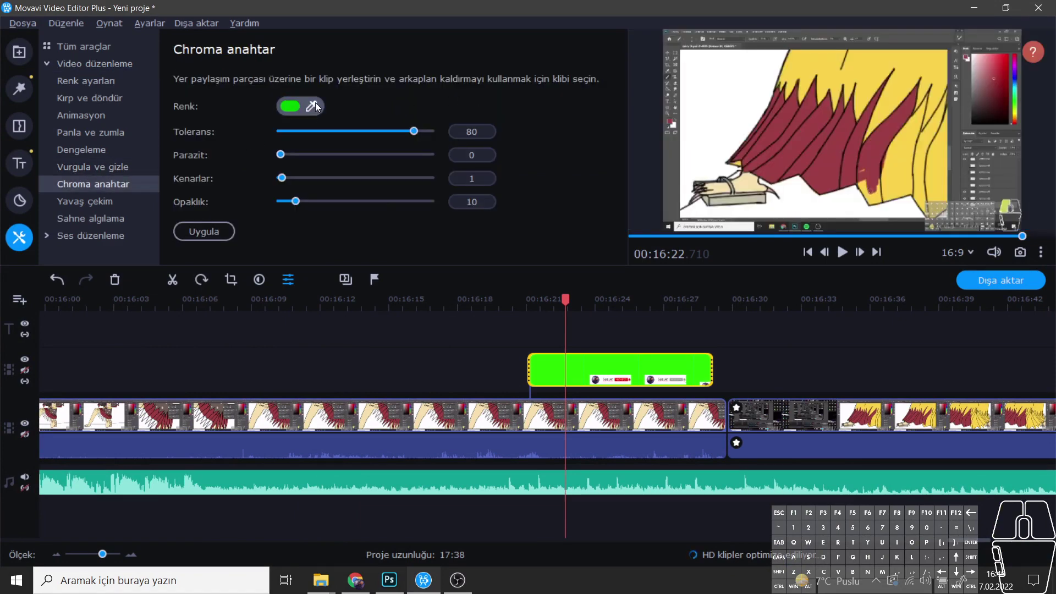
left_click(319, 106)
left_click(849, 125)
left_click(233, 231)
left_click(448, 214)
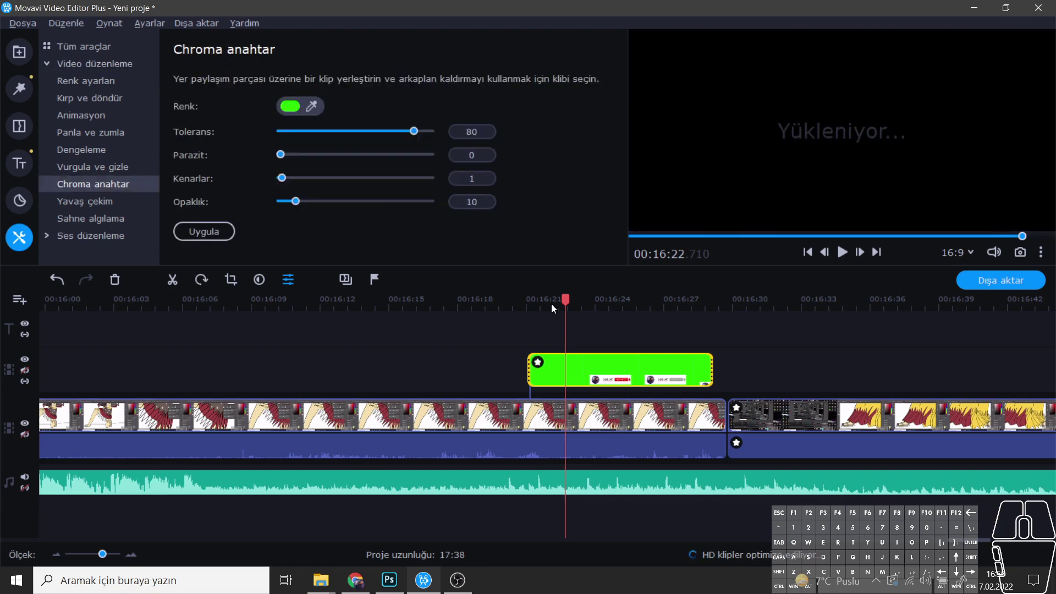
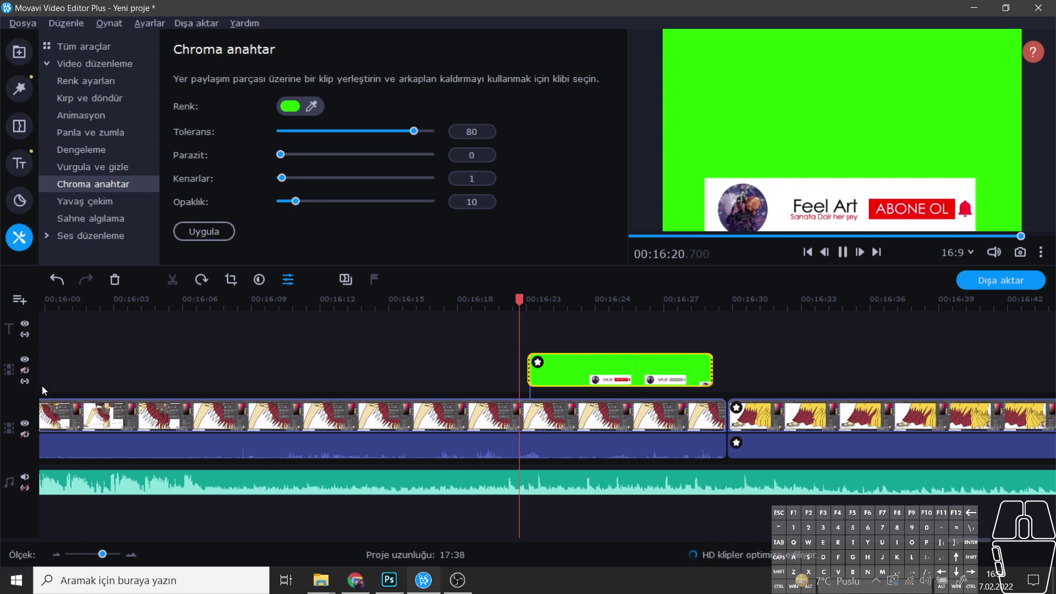
Step: Play the overlay to check it, re-sample the green key colour and return to the tools overview
left_click(850, 261)
left_click(845, 260)
left_click(845, 258)
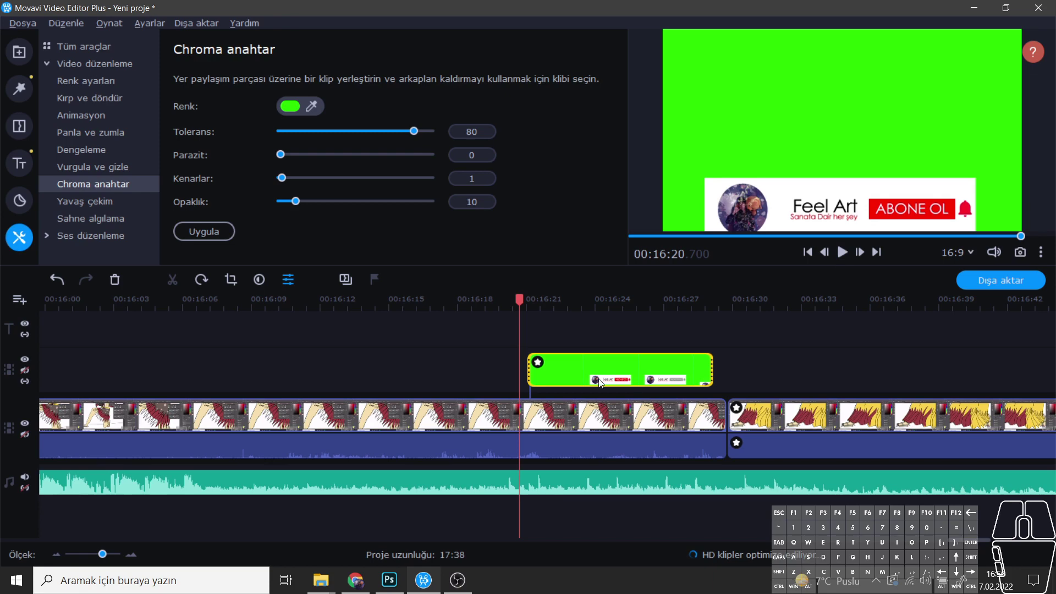
left_click(564, 378)
left_click(316, 110)
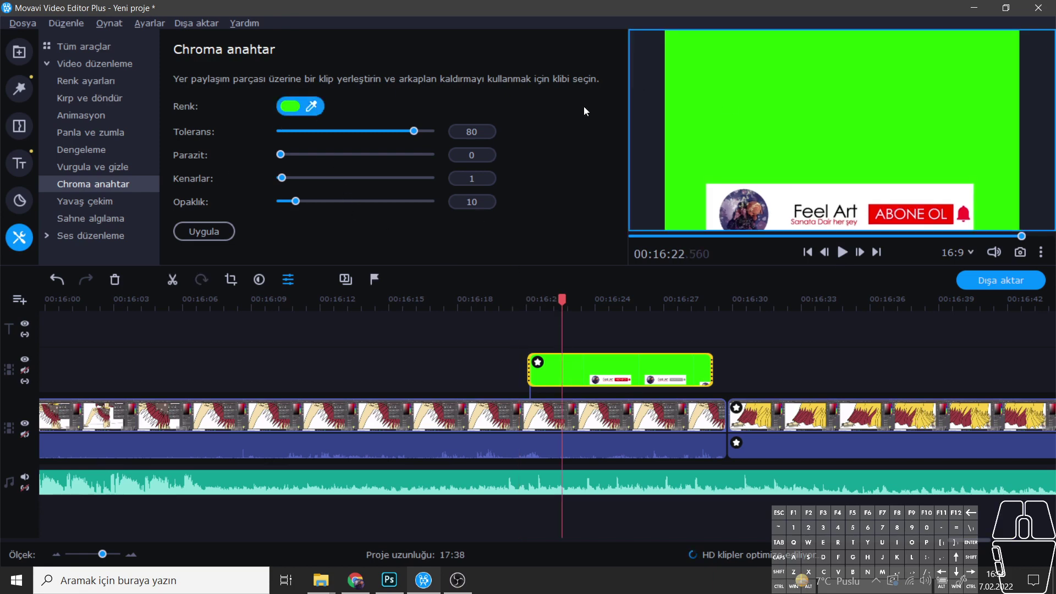
left_click(890, 109)
left_click(216, 234)
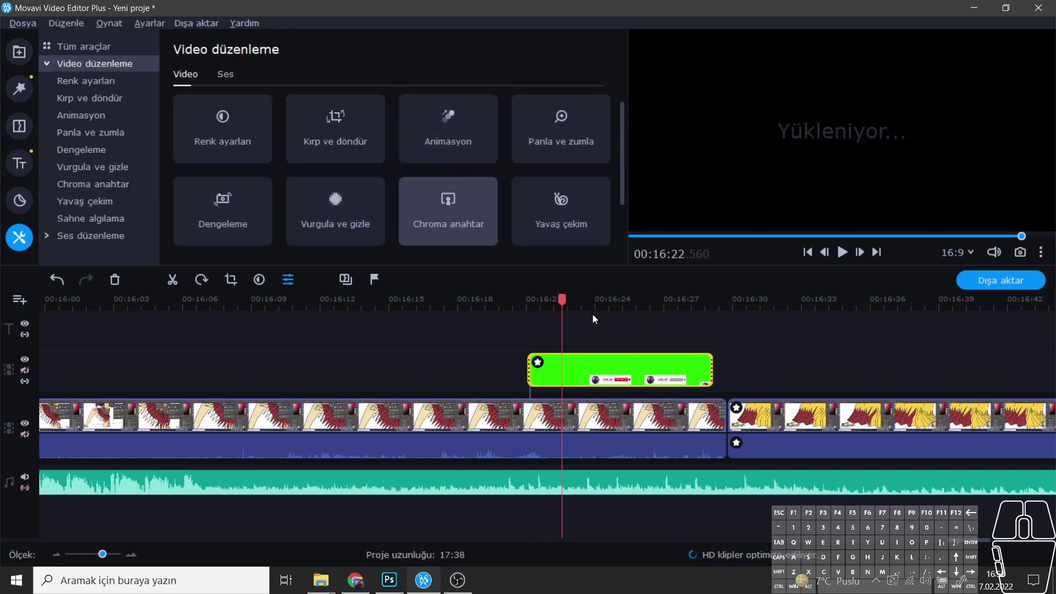
Step: Paste a copy of the keyed subscribe overlay clip at about 7:20
left_click(598, 364)
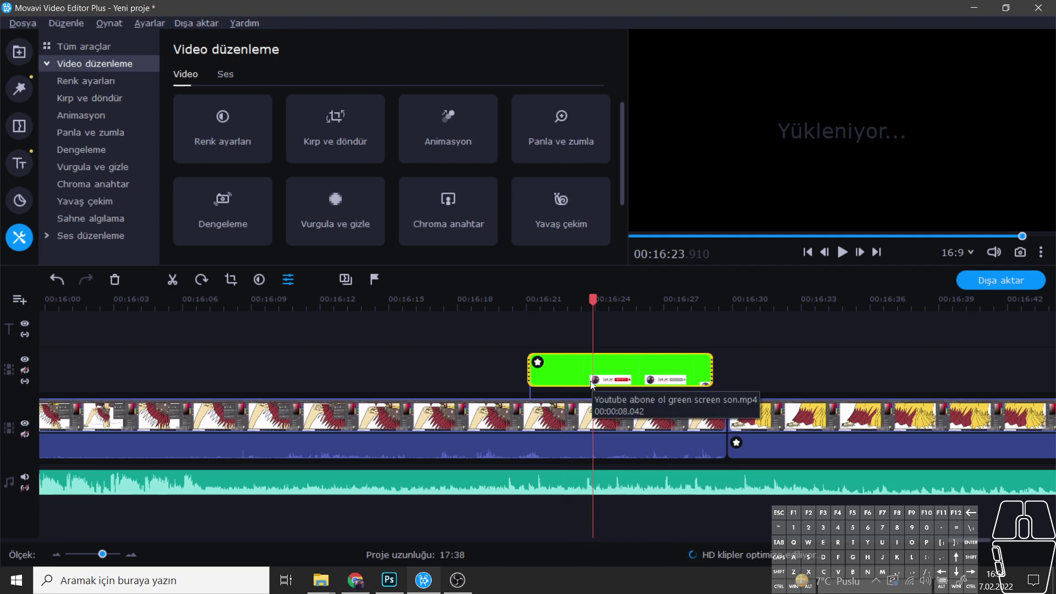
left_click_drag(106, 560, 89, 558)
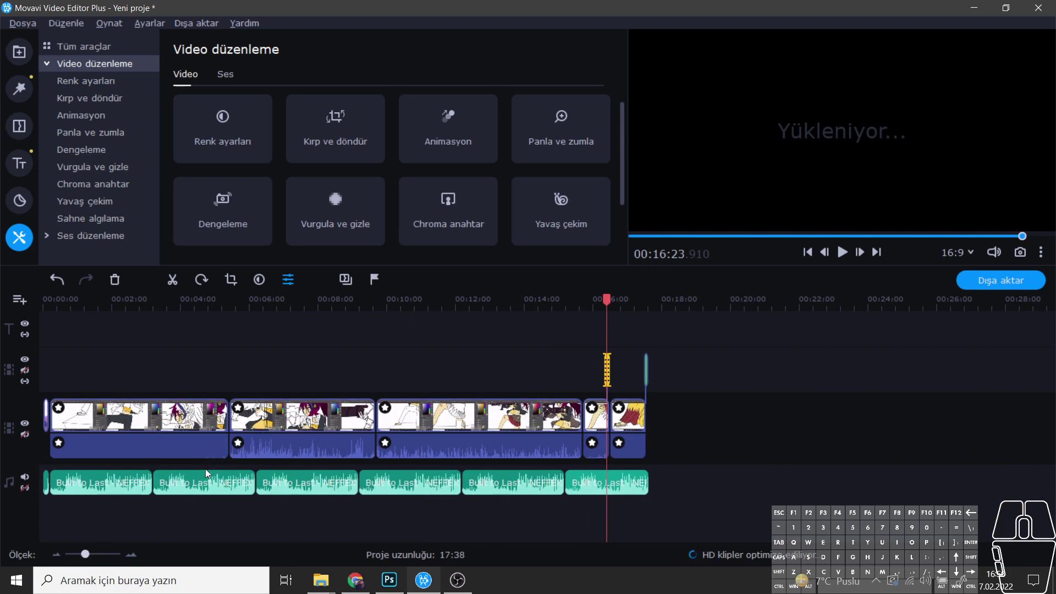
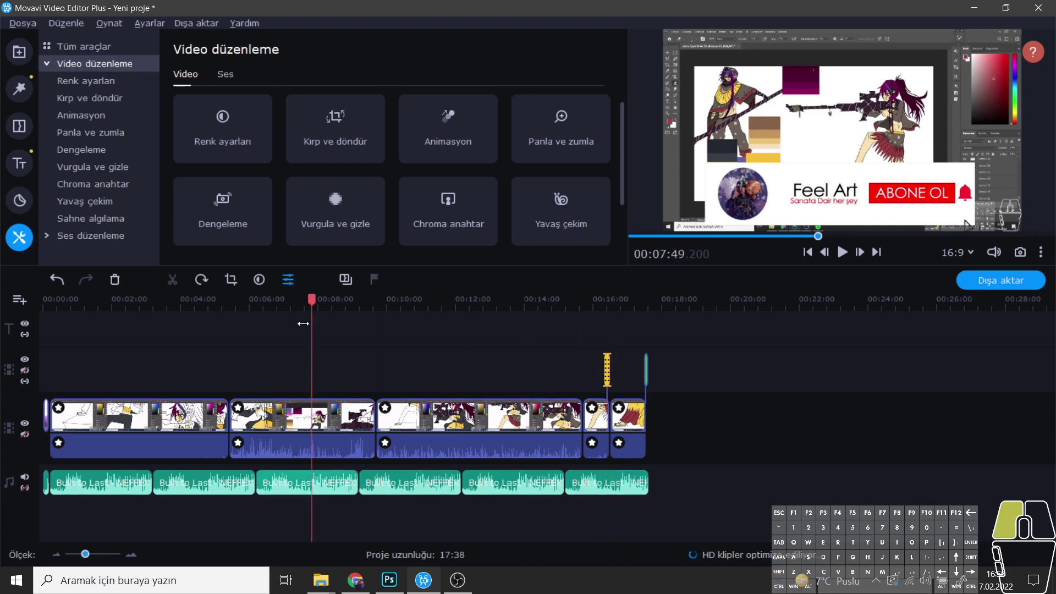
key("ctrl+v")
Step: Zoom the timeline in around the pasted subscribe clip above the drawing footage
left_click_drag(96, 556, 109, 561)
left_click(549, 377)
left_click(669, 360)
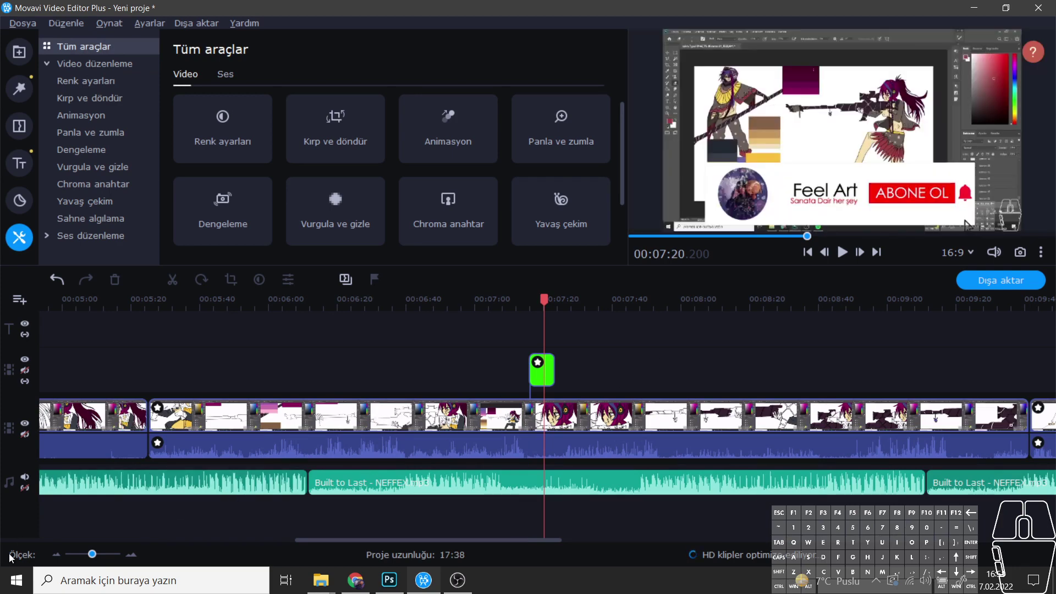
left_click(96, 560)
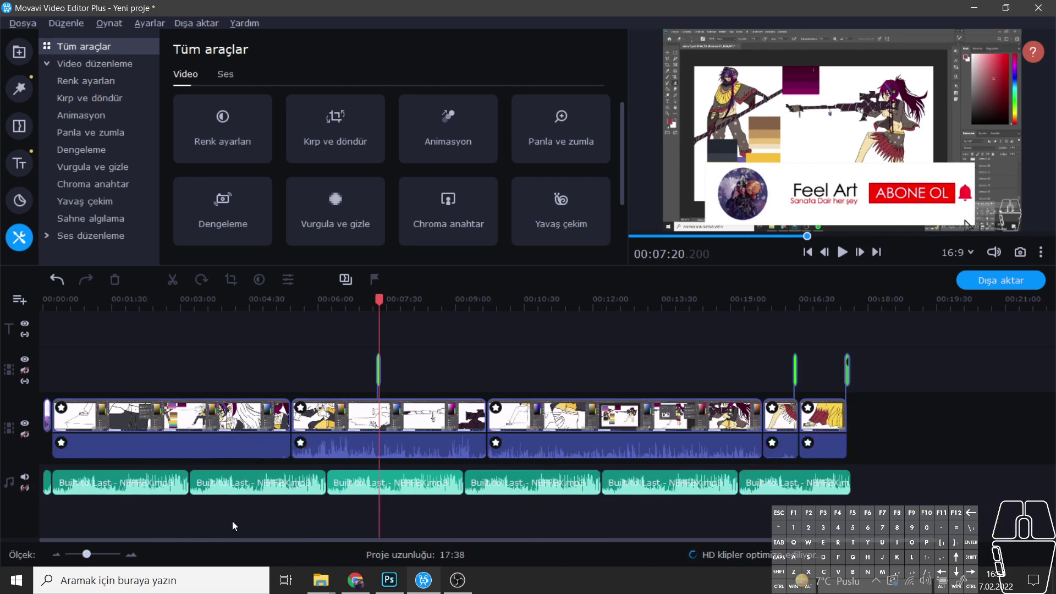
left_click(217, 543)
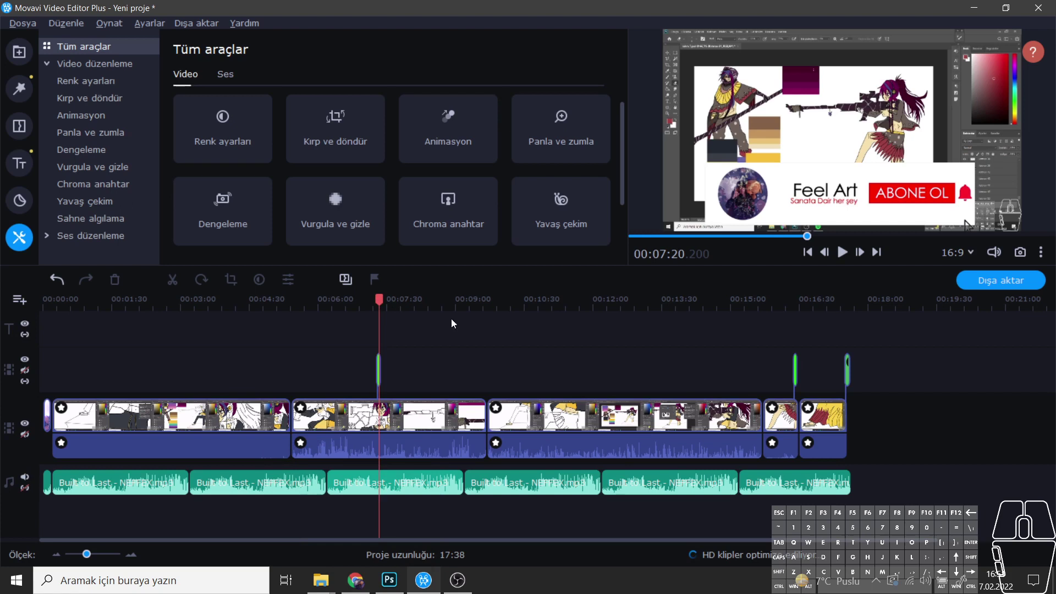
left_click(537, 342)
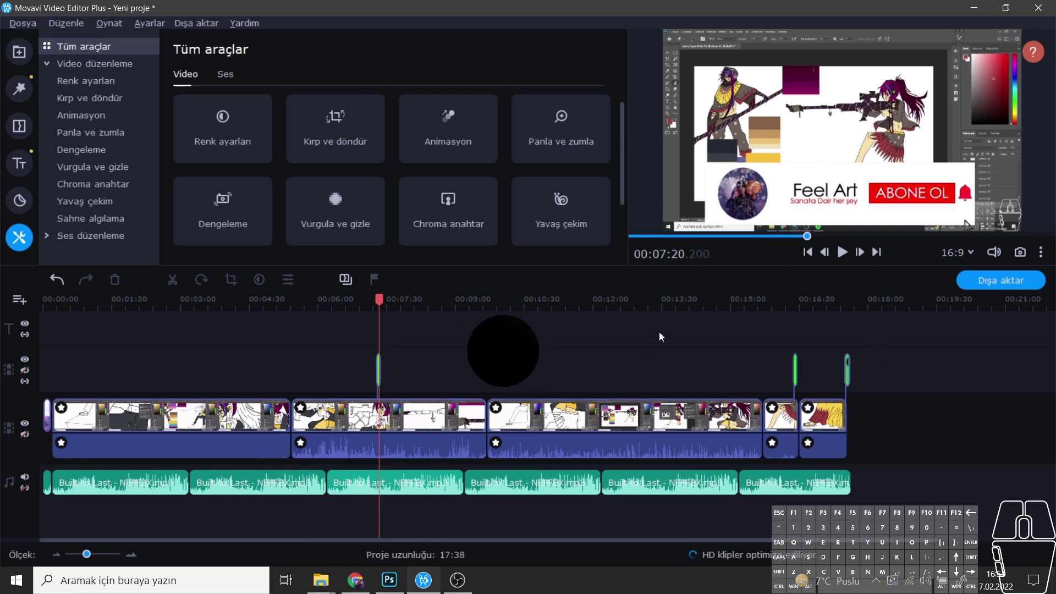
left_click(1022, 283)
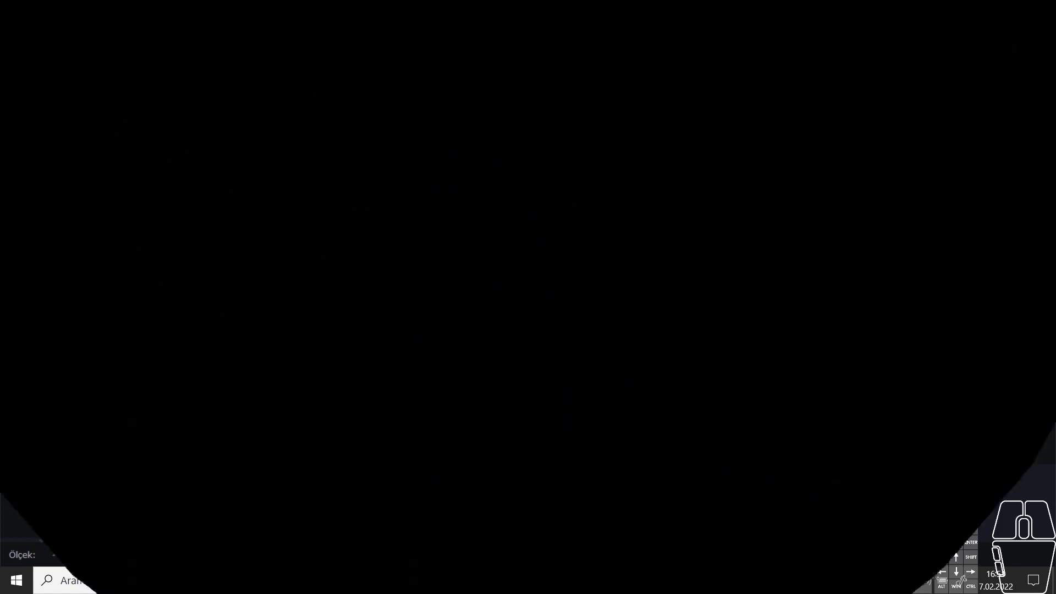